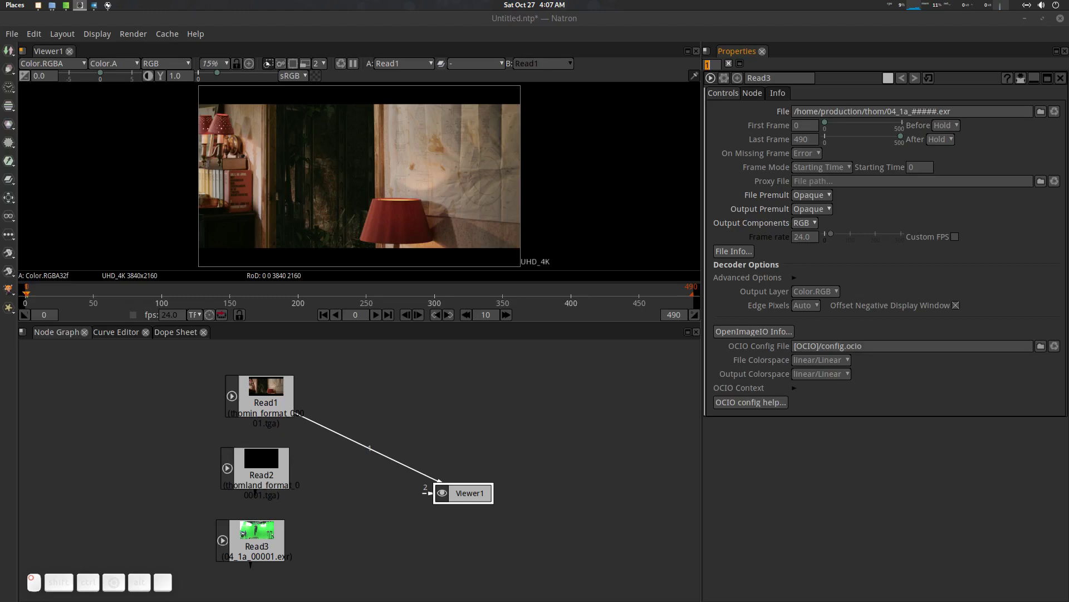
Step: Inspect the Read1 node's details in the node graph of the multishot project
left_click(583, 22)
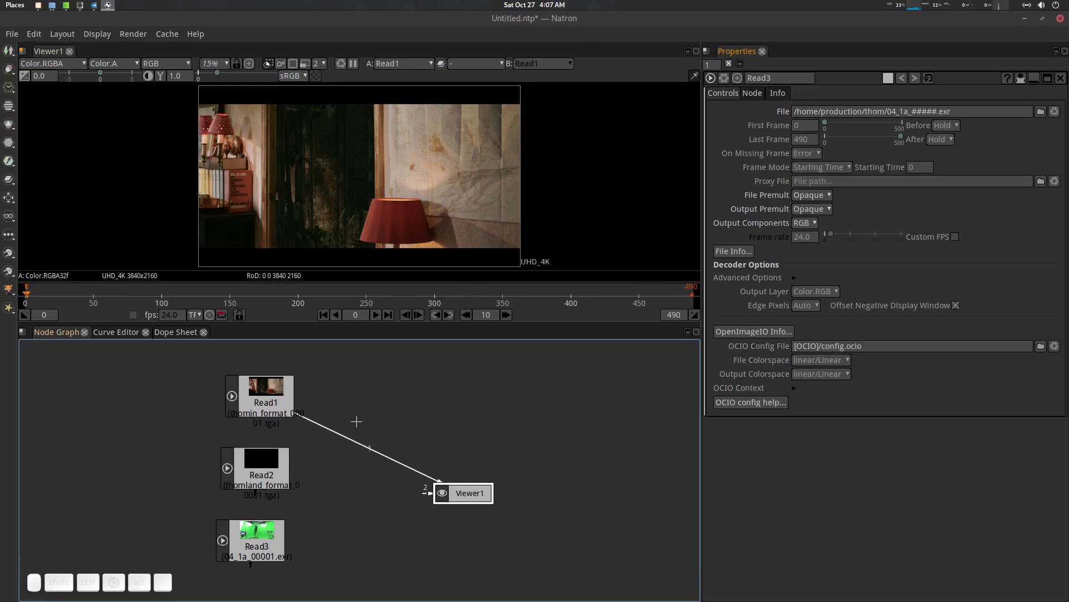
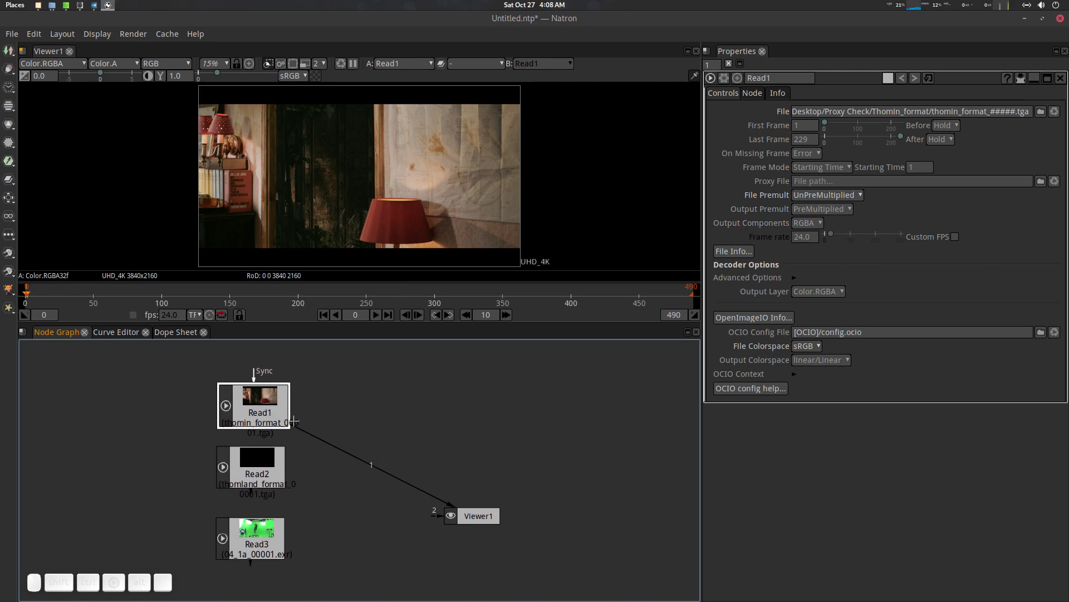
left_click(184, 335)
left_click(57, 333)
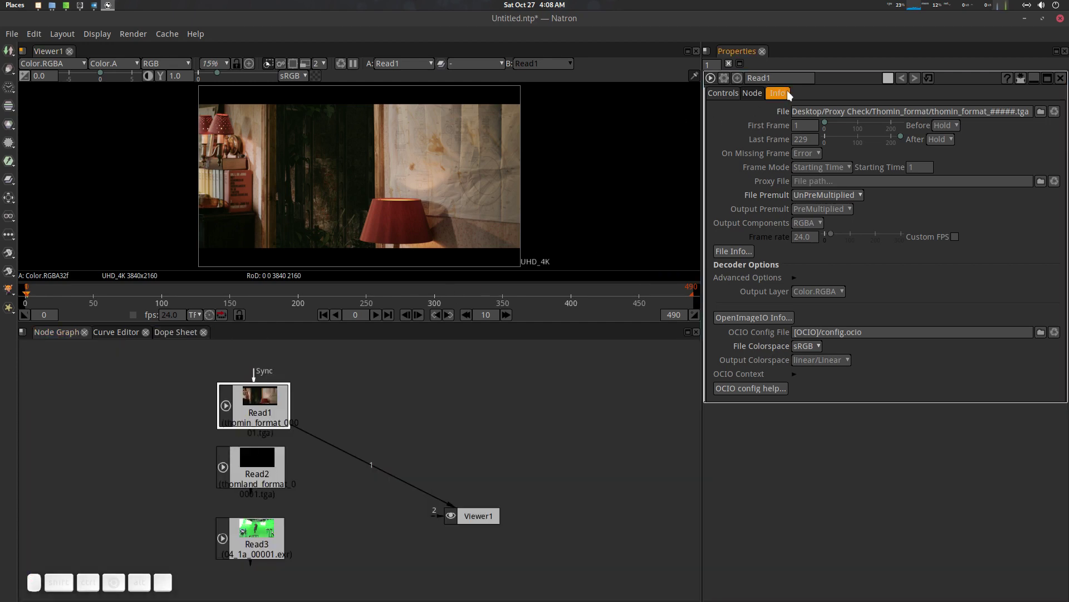
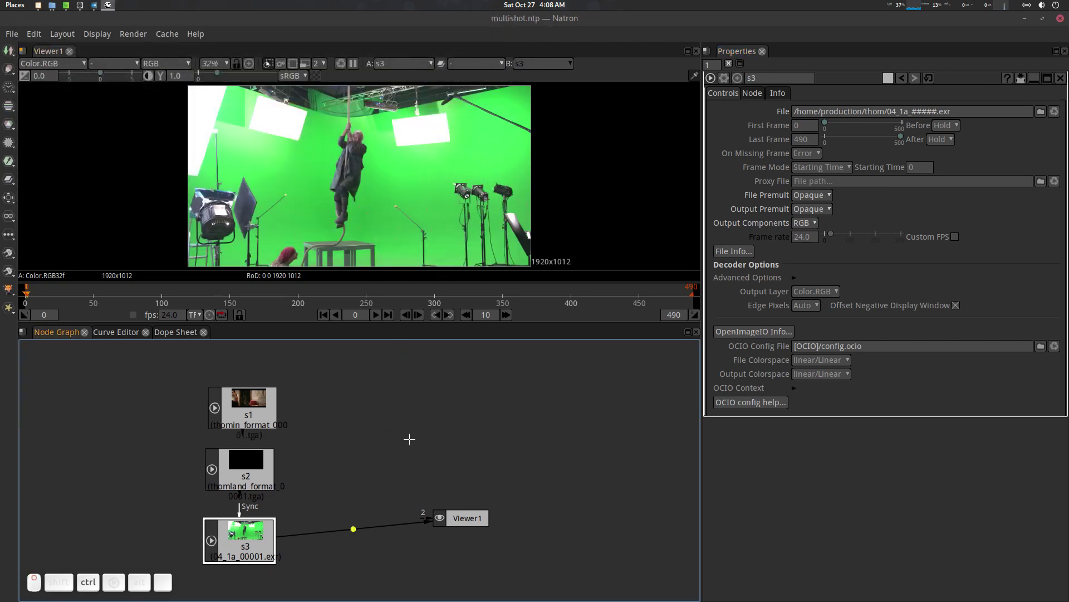
Step: Save the project and show shot s1 in the viewer
key("ctrl+s")
left_click(236, 511)
left_click(257, 405)
left_click(246, 407)
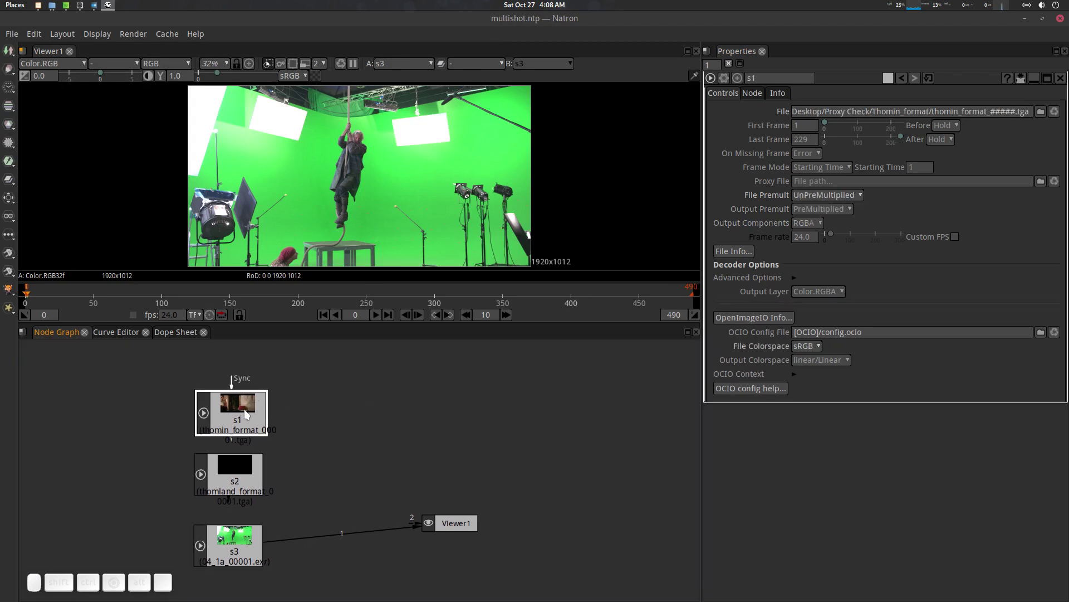
key("1")
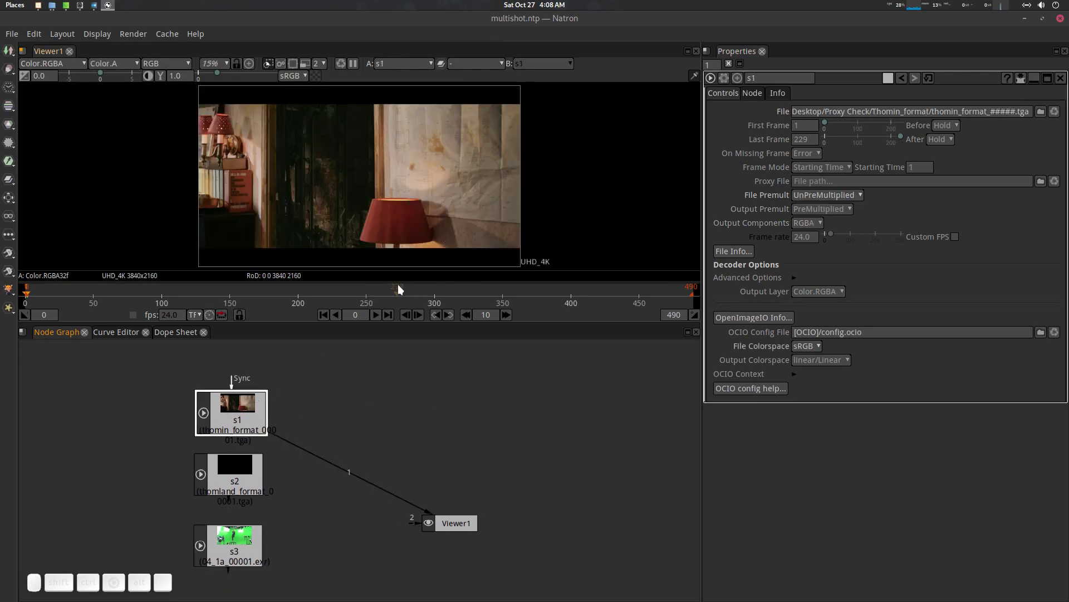
Step: Zoom the timeline out and scrub the playhead through s1 to frame 280
scroll("down", 3)
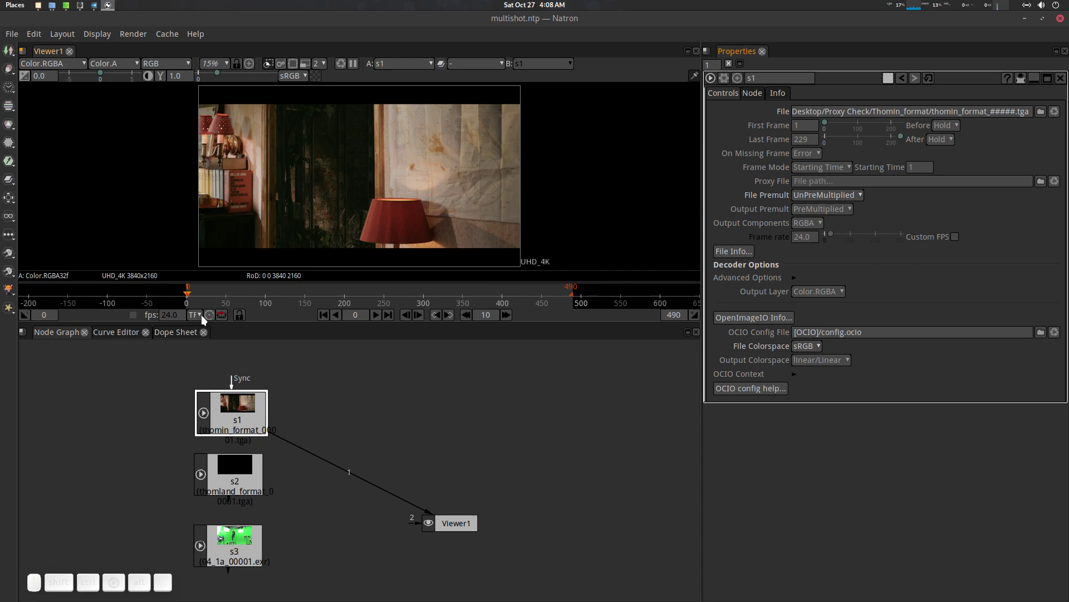
left_click_drag(198, 293, 262, 194)
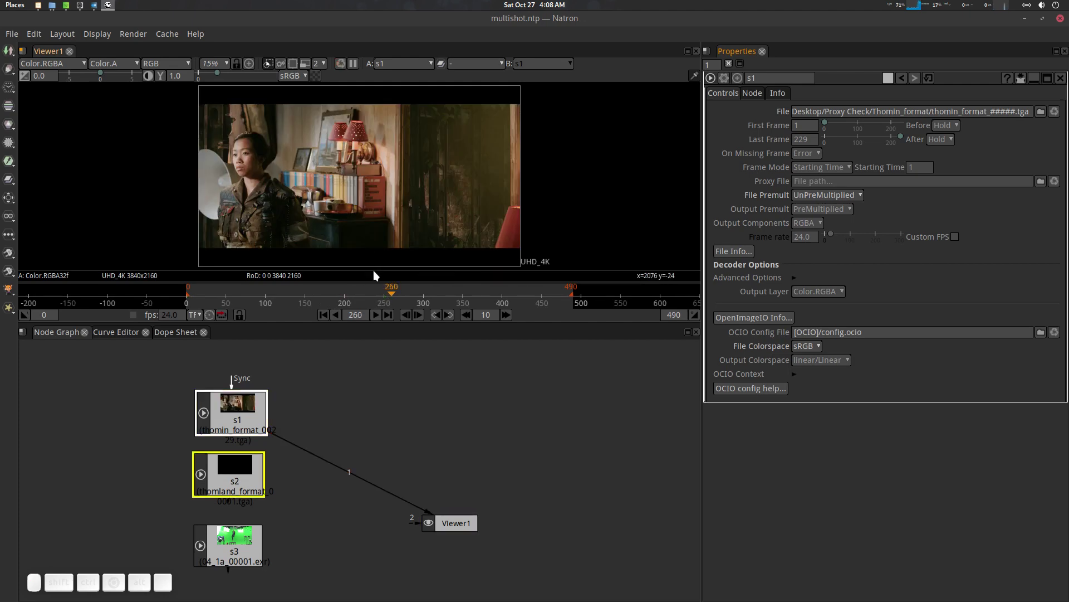
left_click_drag(371, 294, 363, 295)
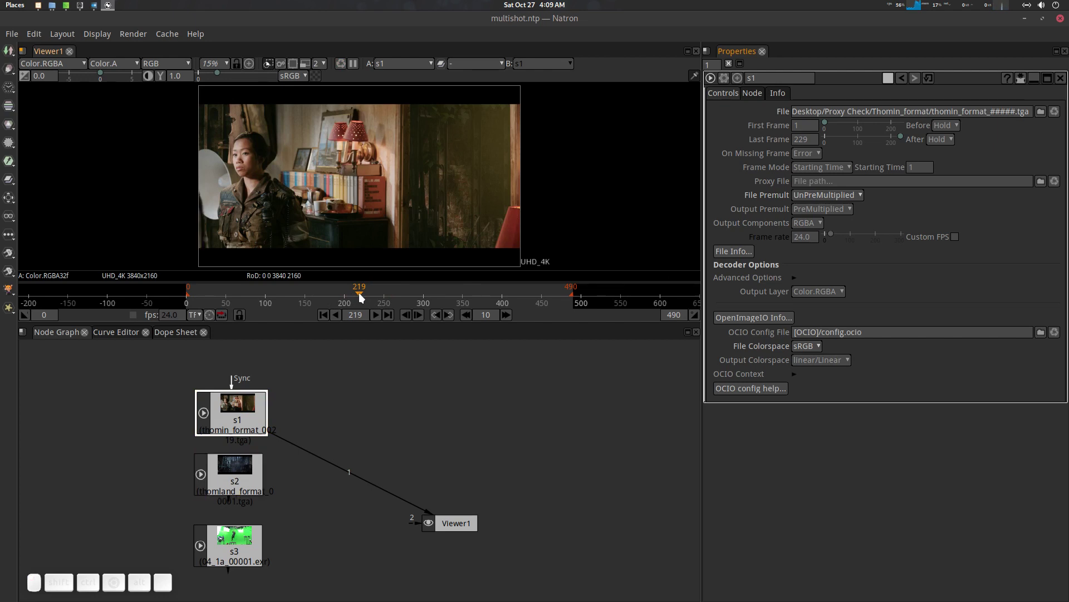
left_click(364, 295)
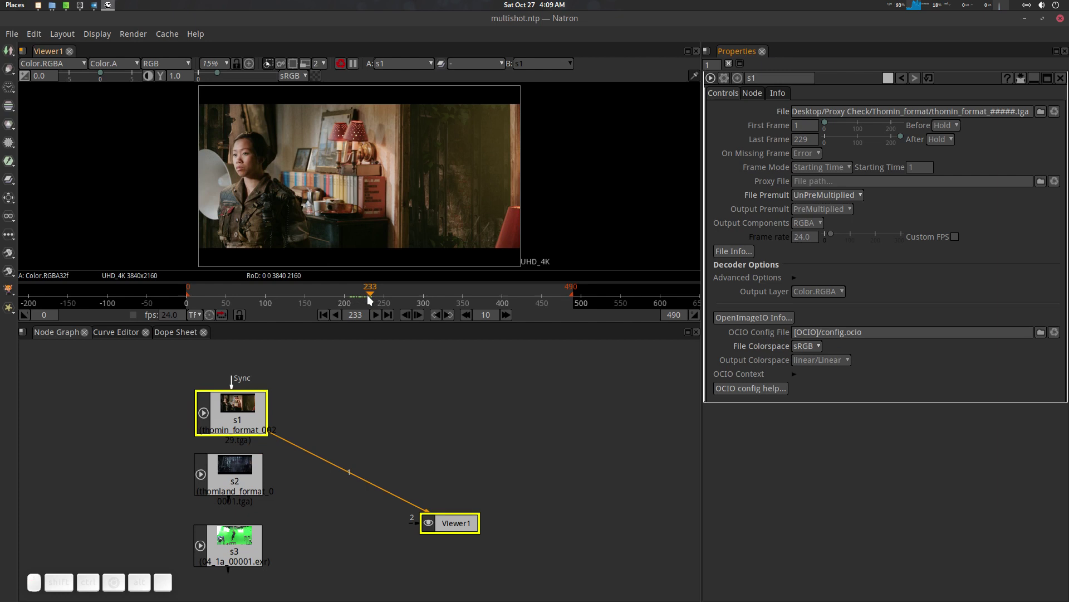
left_click(395, 293)
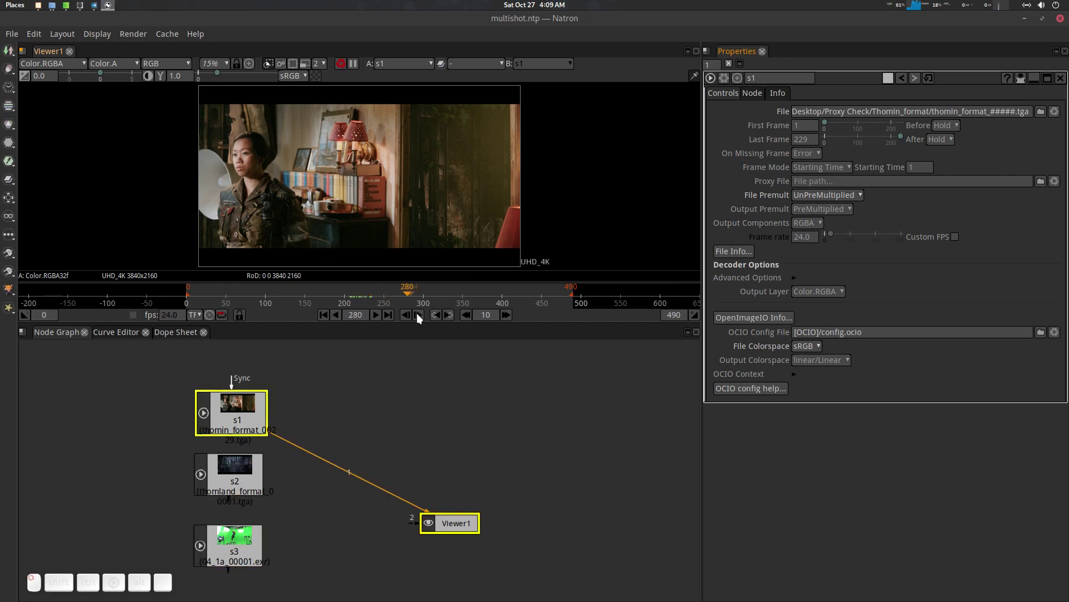
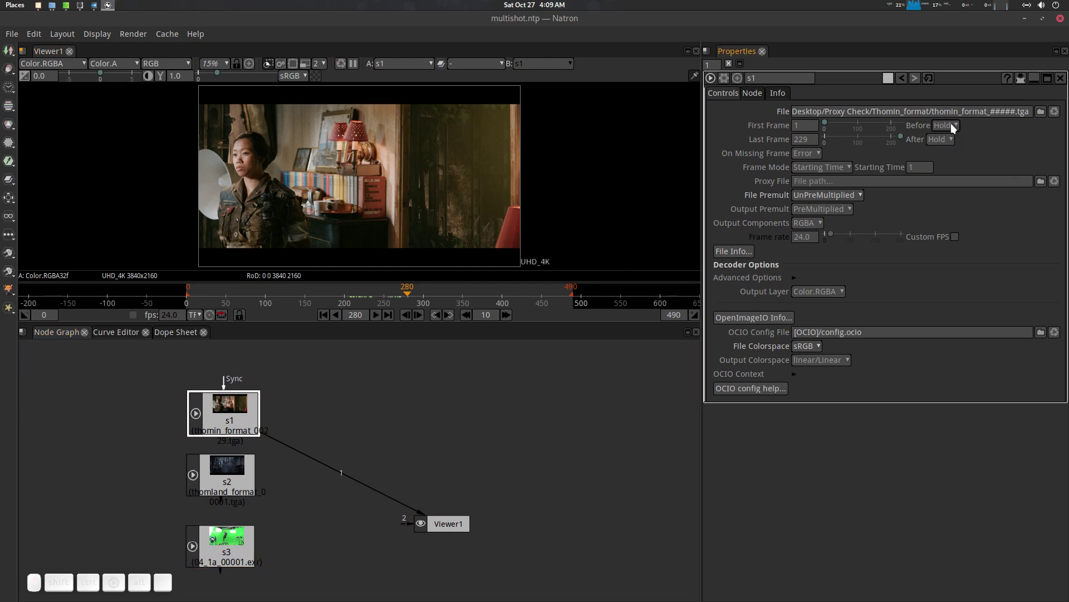
Step: Set s1 to output Error before and after its frame range instead of Hold
left_click(956, 127)
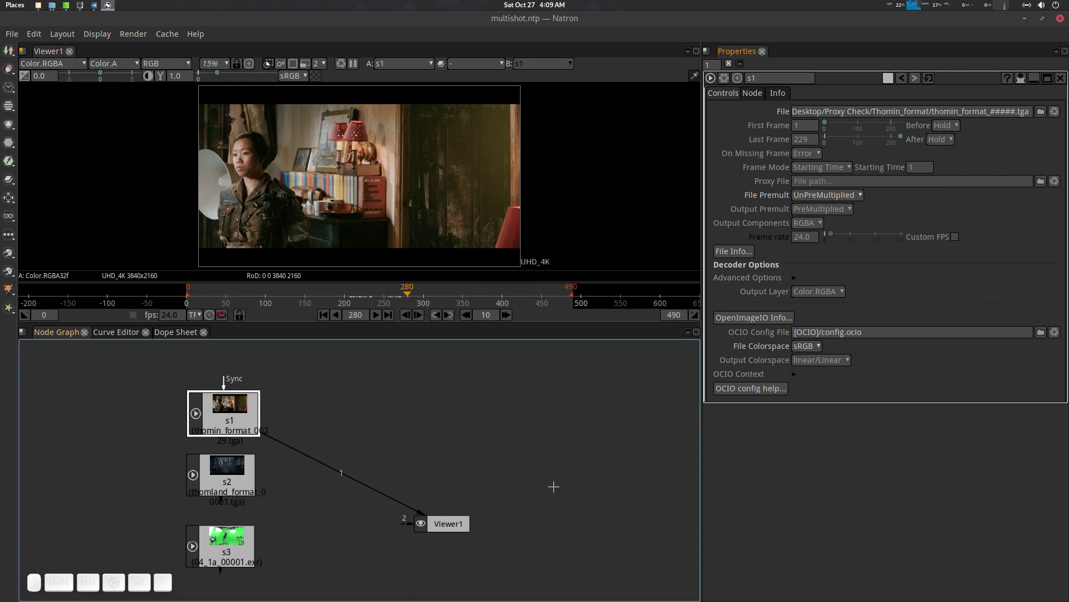
left_click(957, 129)
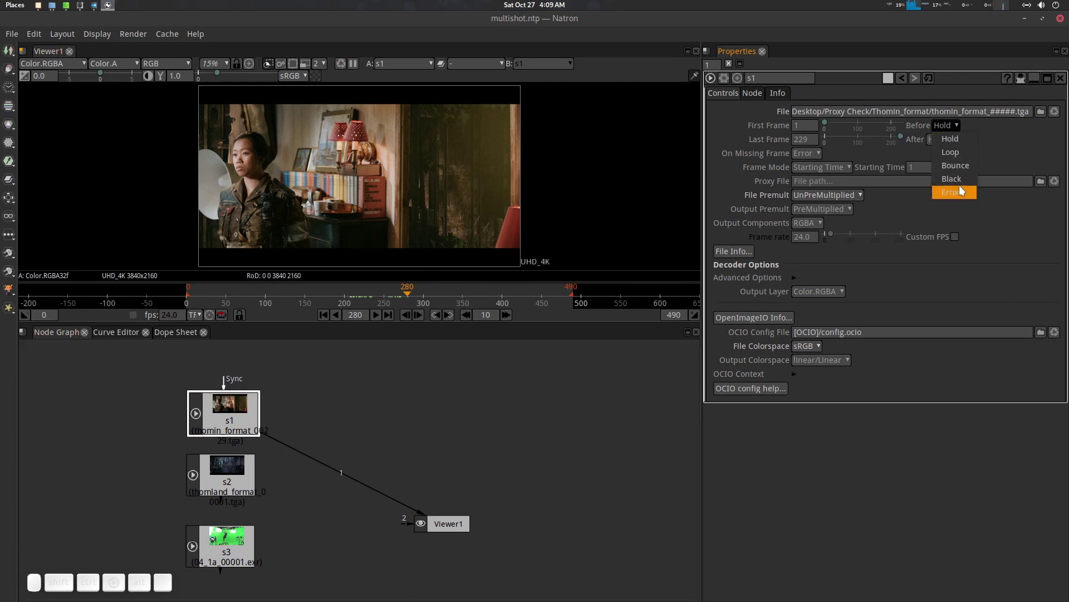
left_click(964, 192)
left_click(948, 143)
left_click(954, 205)
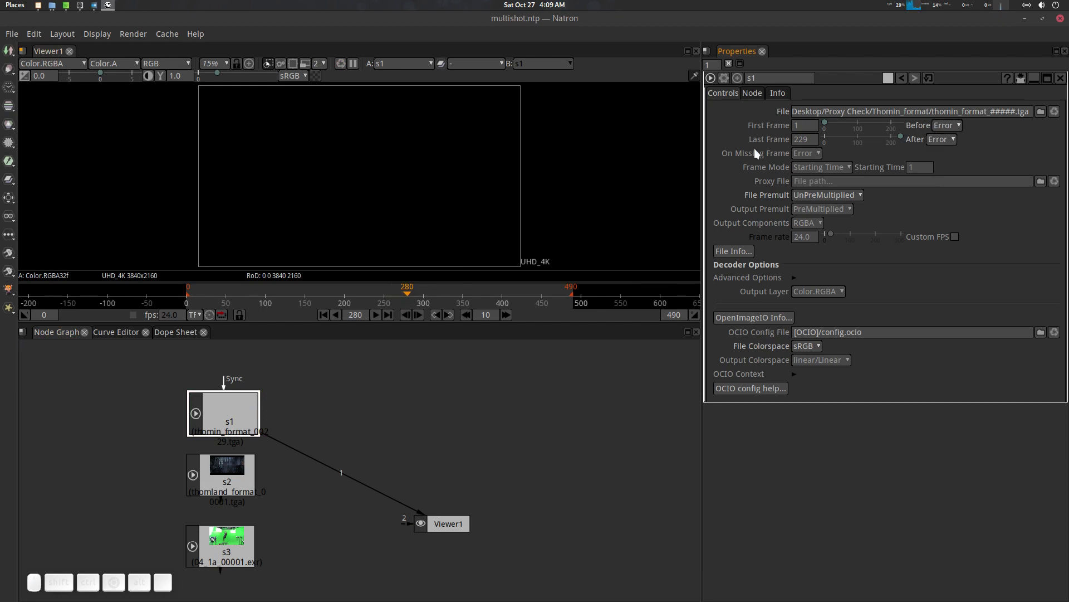
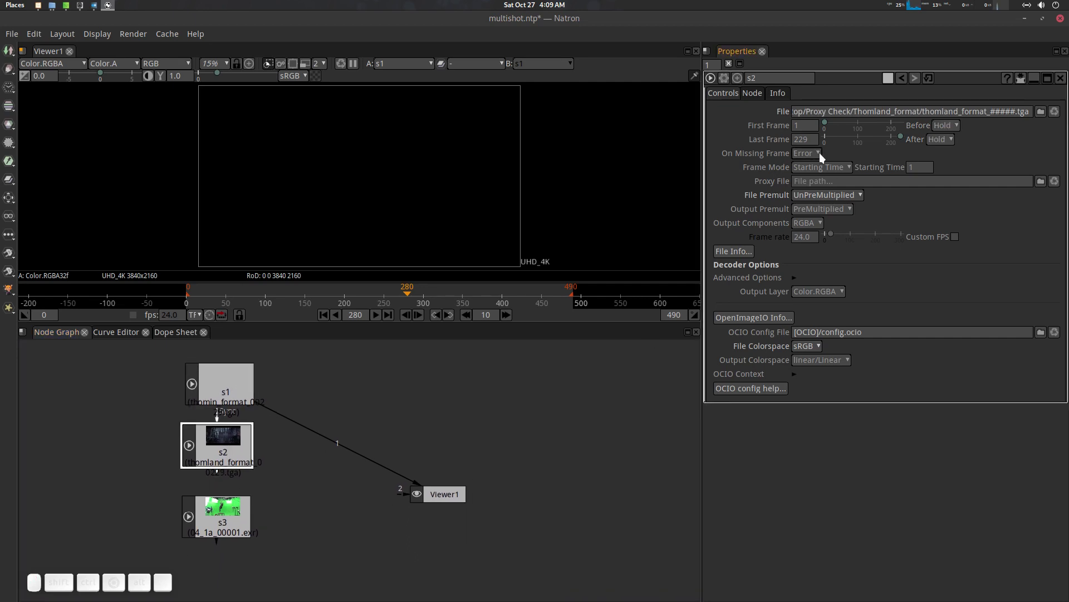
Step: Set s2 to output Error before and after its frame range
left_click(961, 123)
left_click(962, 193)
left_click(952, 140)
left_click(957, 209)
Step: Set s3 to output Error outside its frame range, then reselect s1
left_click(243, 519)
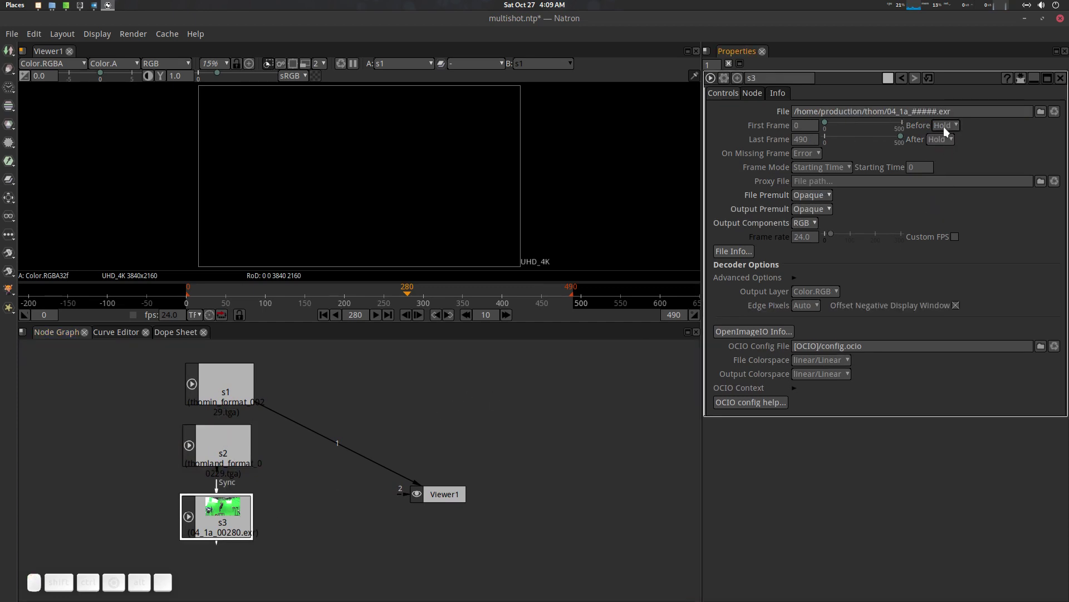
left_click(952, 128)
left_click(956, 195)
left_click(953, 140)
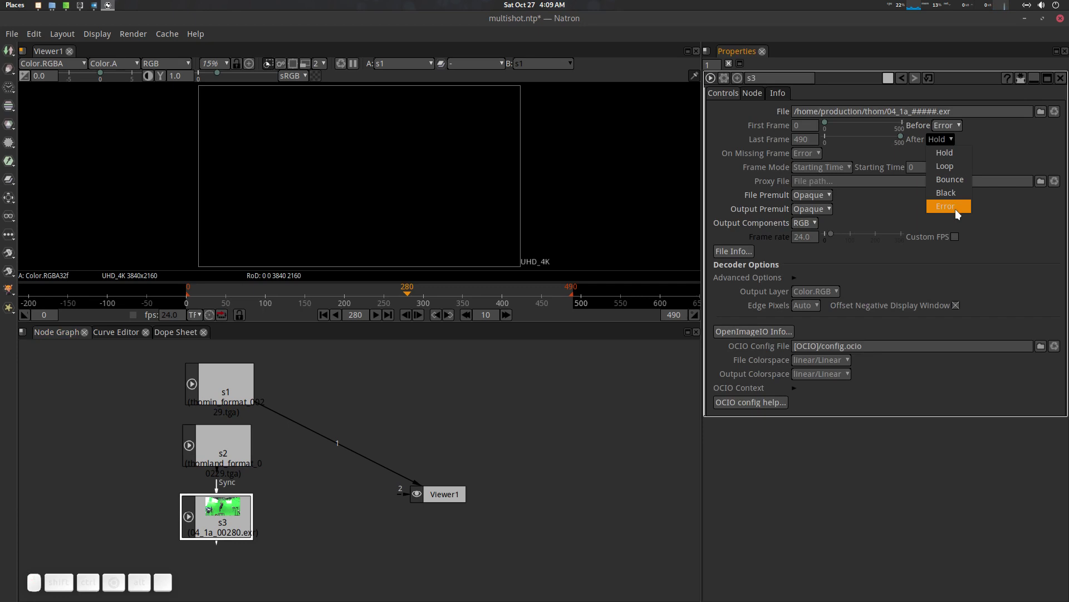
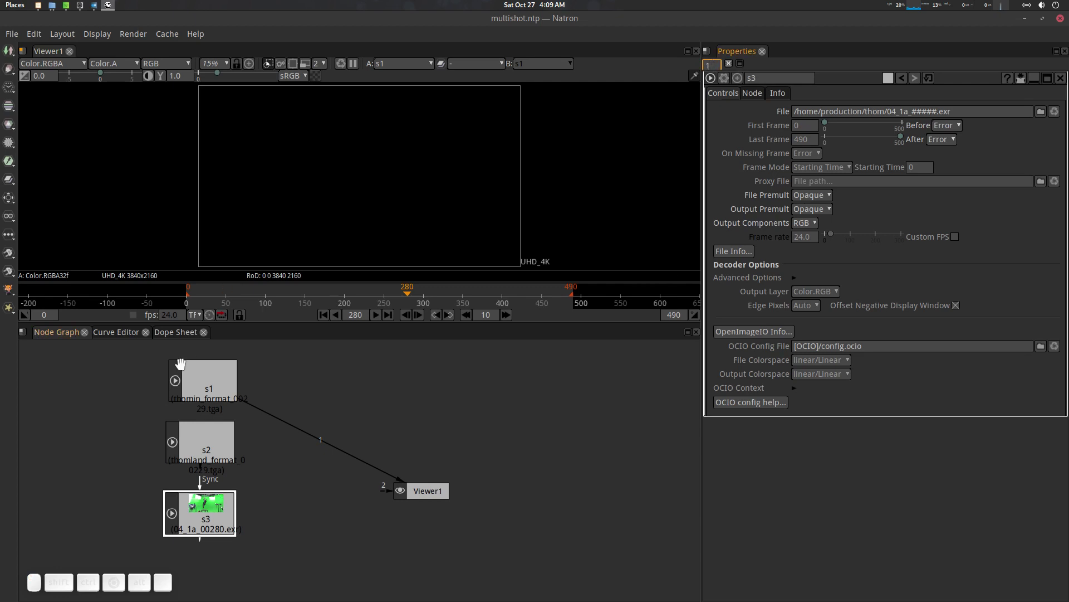
left_click(218, 378)
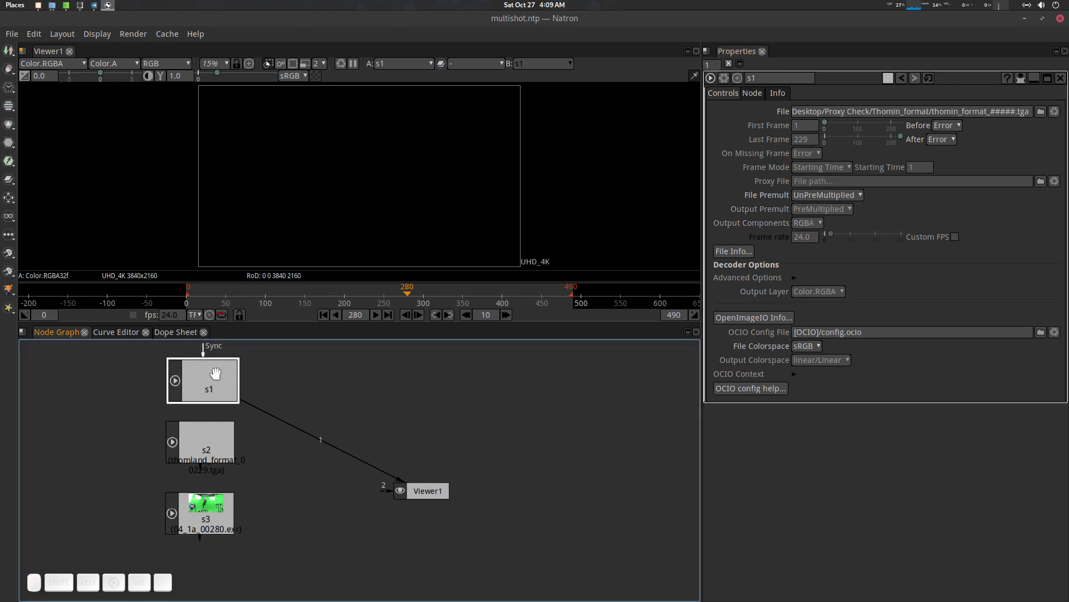
left_click(205, 377)
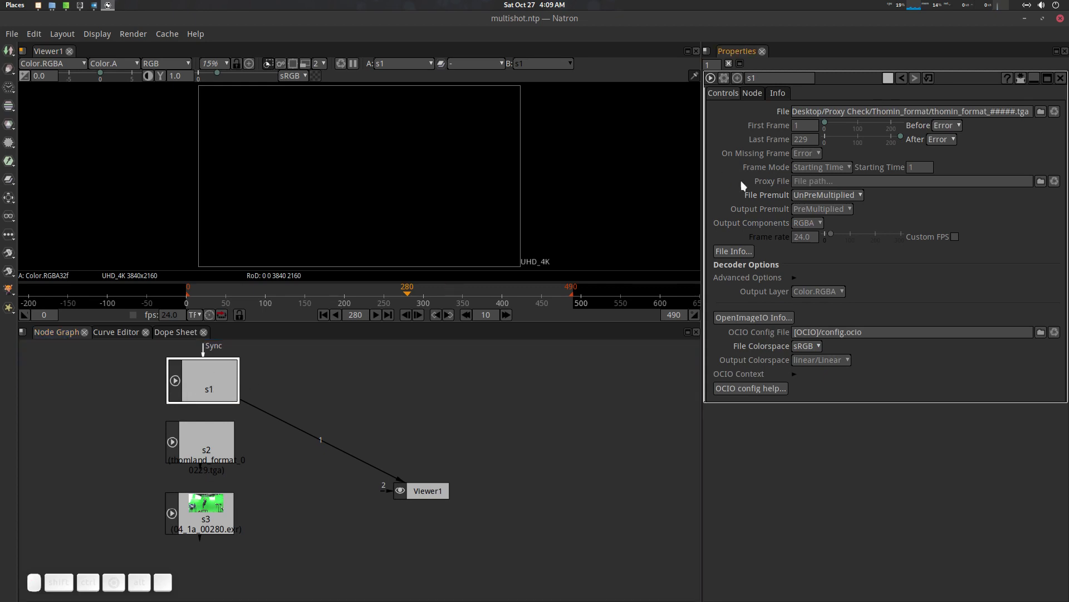
left_click(186, 336)
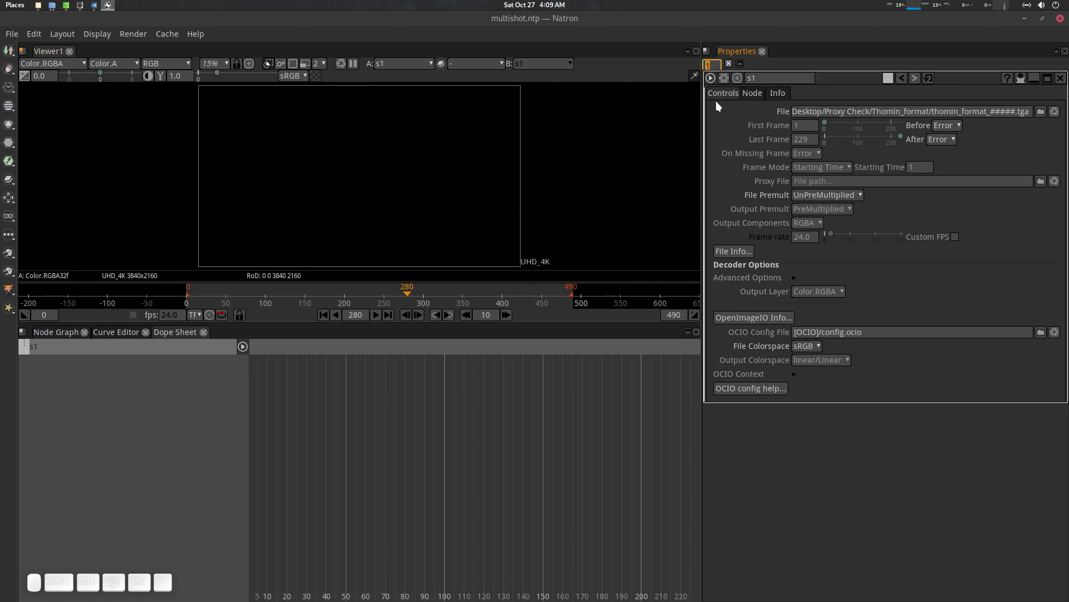
Step: Confirm a keypad entry and return from the Dope Sheet to the node graph
key("KP_1")
key("KP_0")
key("KP_Enter")
left_click(54, 333)
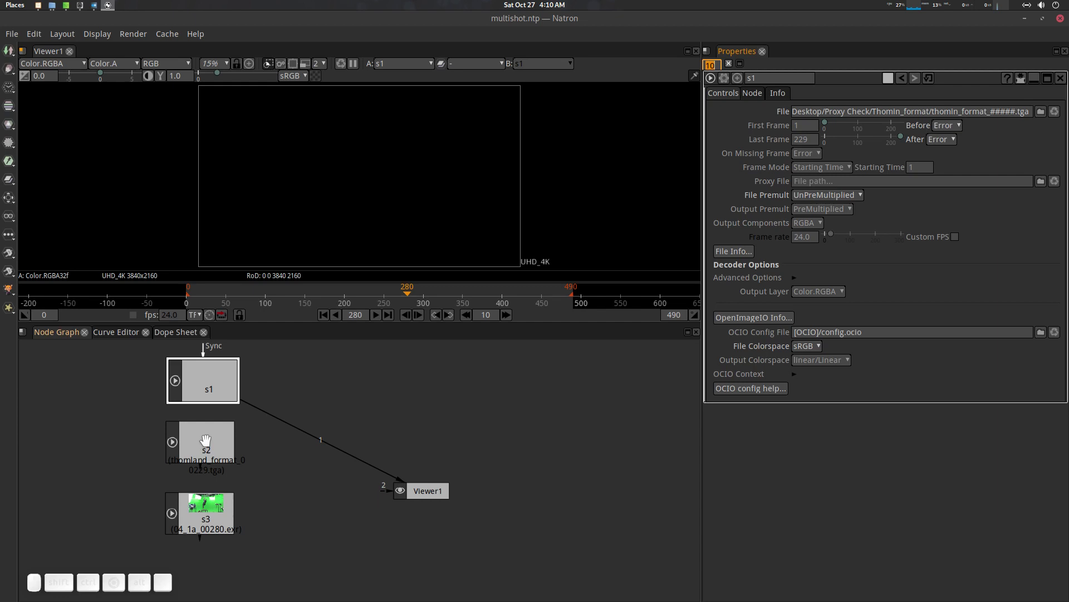
Step: Open the properties of s2 and s3 together and return to the node graph with s3 selected
left_click(205, 439)
left_click(188, 515)
left_click(188, 327)
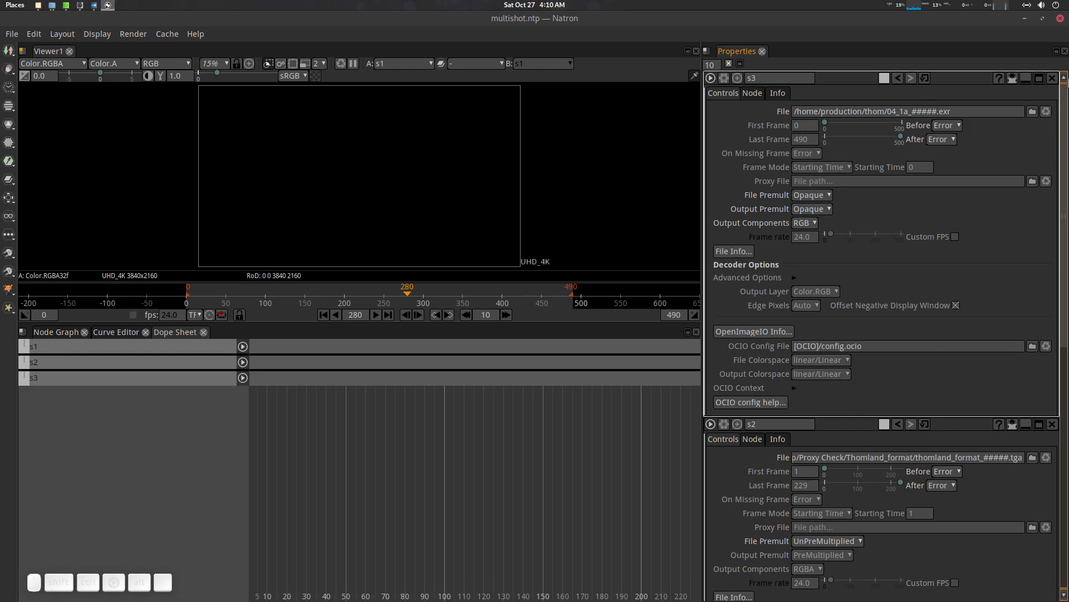
left_click(1055, 79)
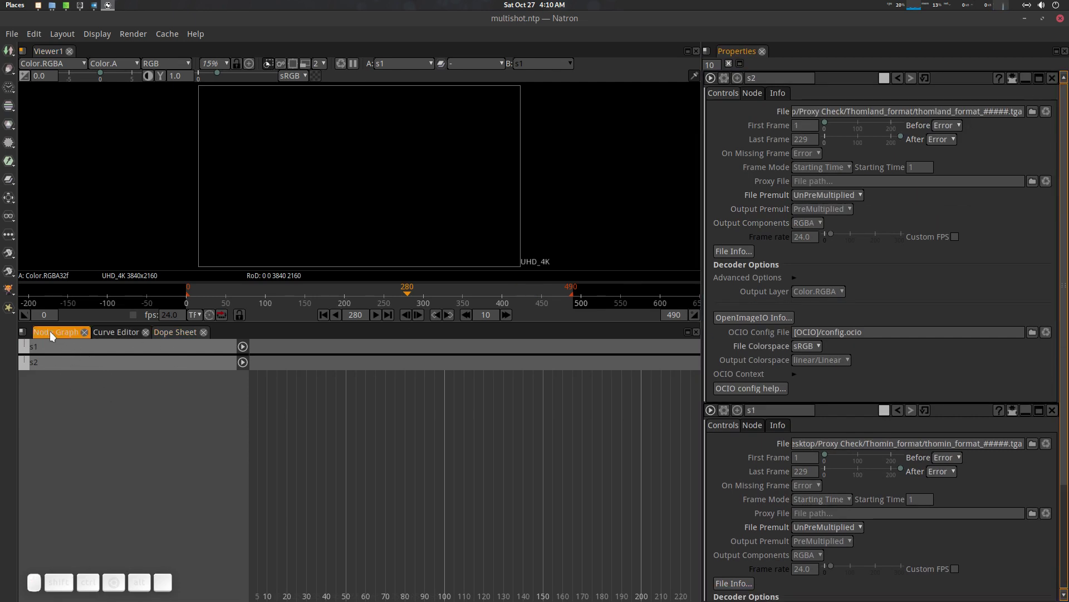
left_click(53, 334)
left_click(211, 509)
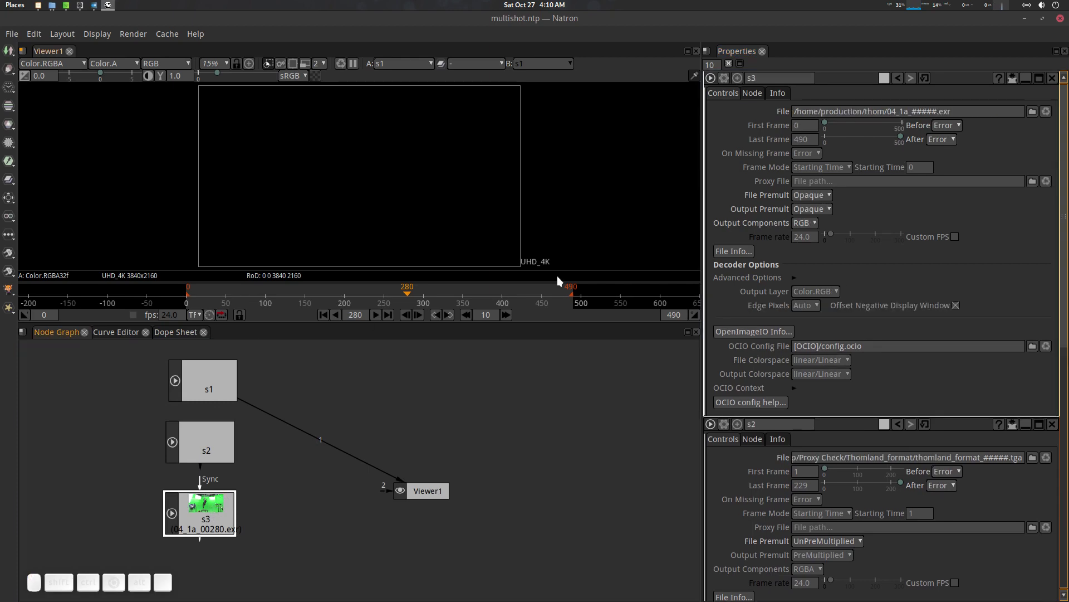
Step: In the Dope Sheet, slide the s2 clip so it starts at frame 230 right after s1
scroll("down", 3)
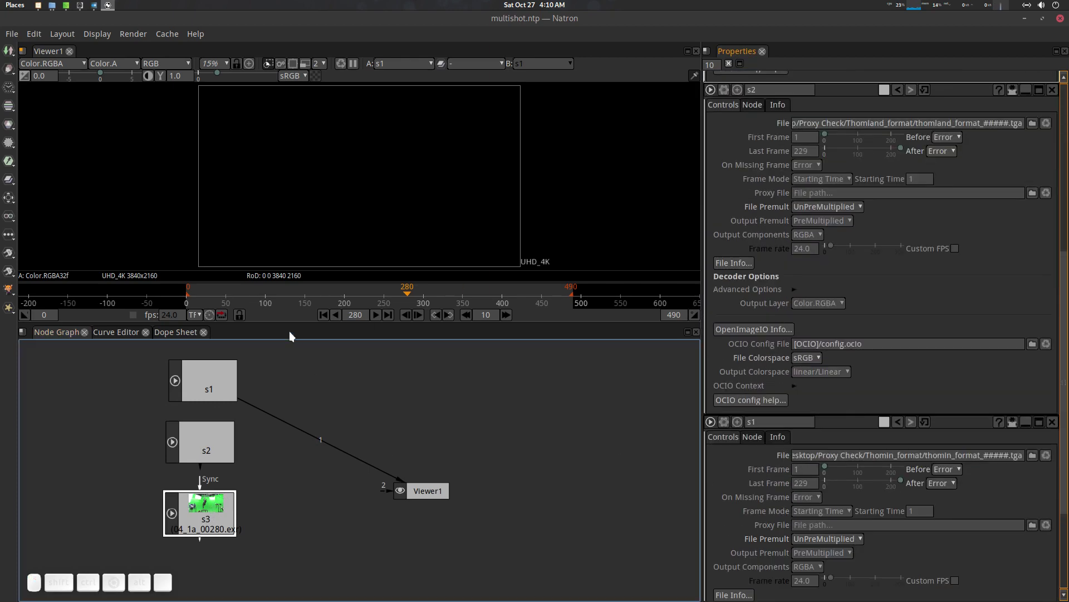
left_click(179, 333)
scroll("down", 3)
scroll("up", 3)
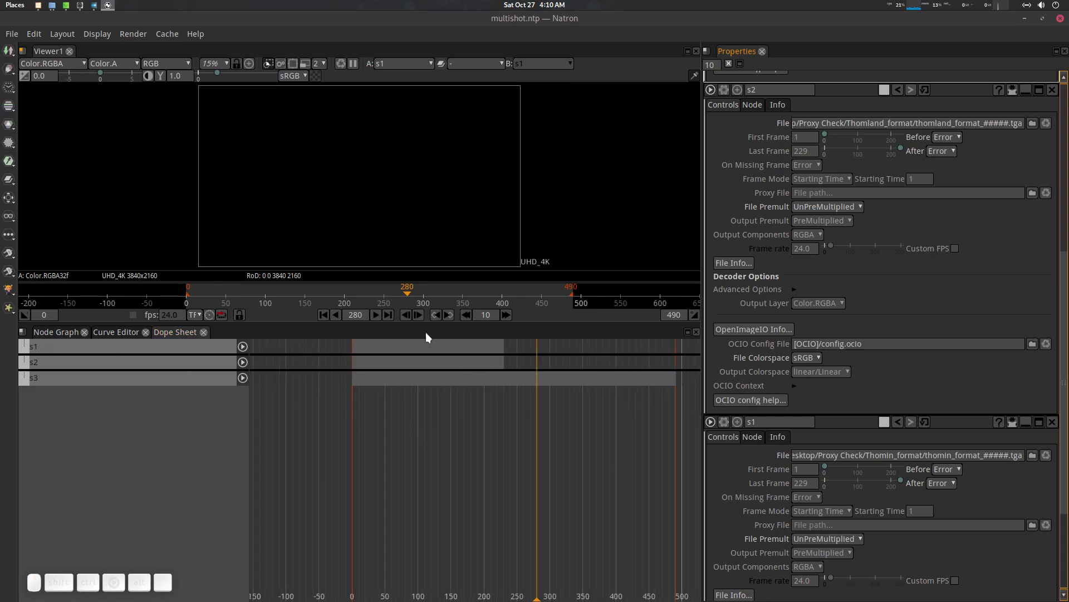
left_click(206, 292)
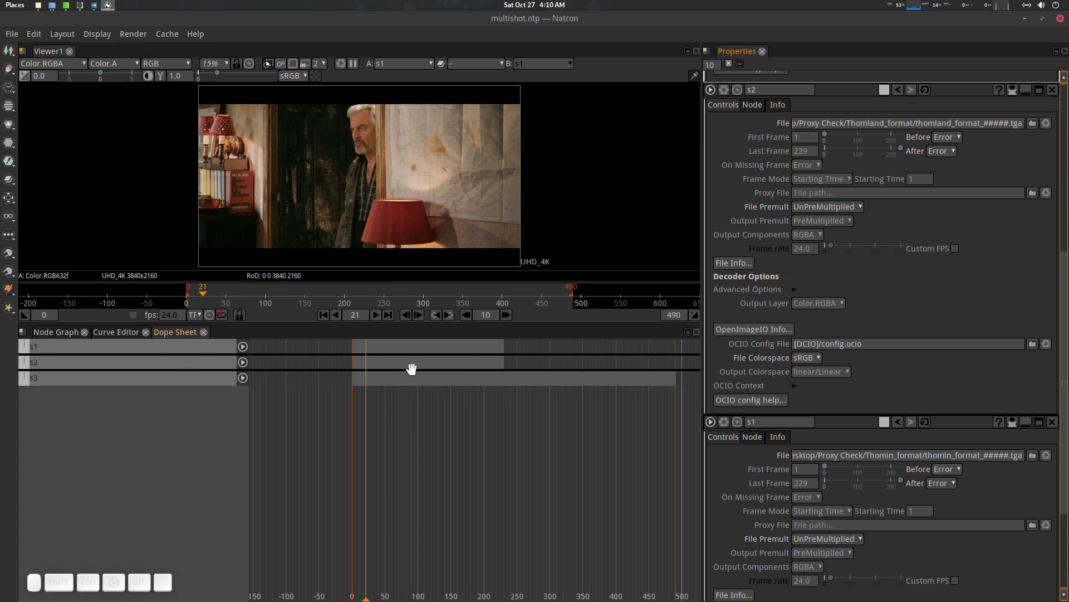
left_click(403, 367)
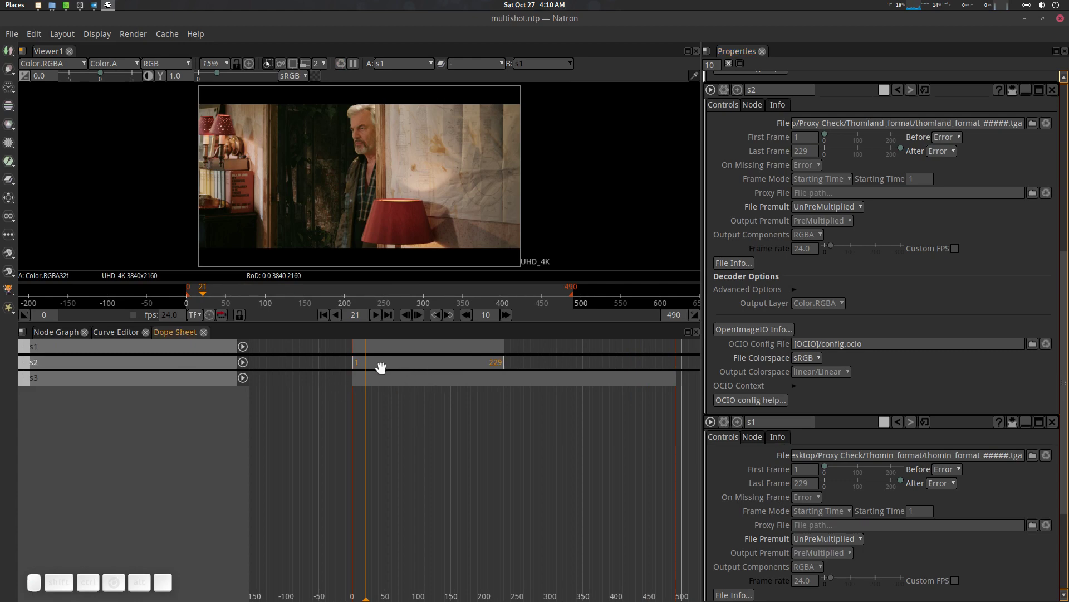
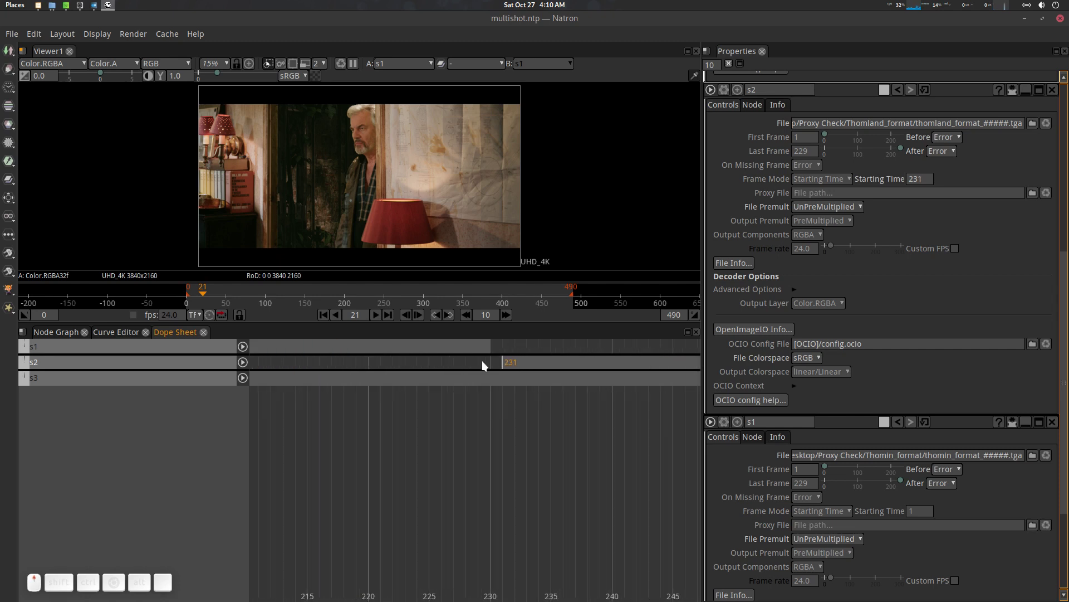
scroll("up", 3)
left_click_drag(610, 366, 523, 374)
scroll("down", 3)
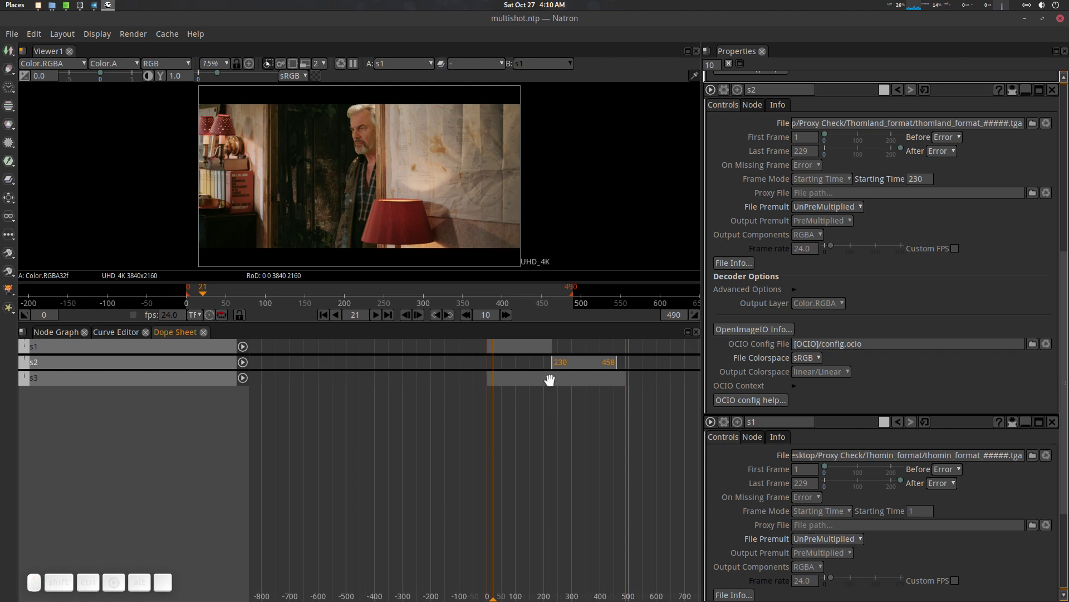
Step: Move the s3 clip so it begins at frame 459, directly after s2
left_click_drag(545, 383, 615, 370)
scroll("up", 3)
left_click(610, 375)
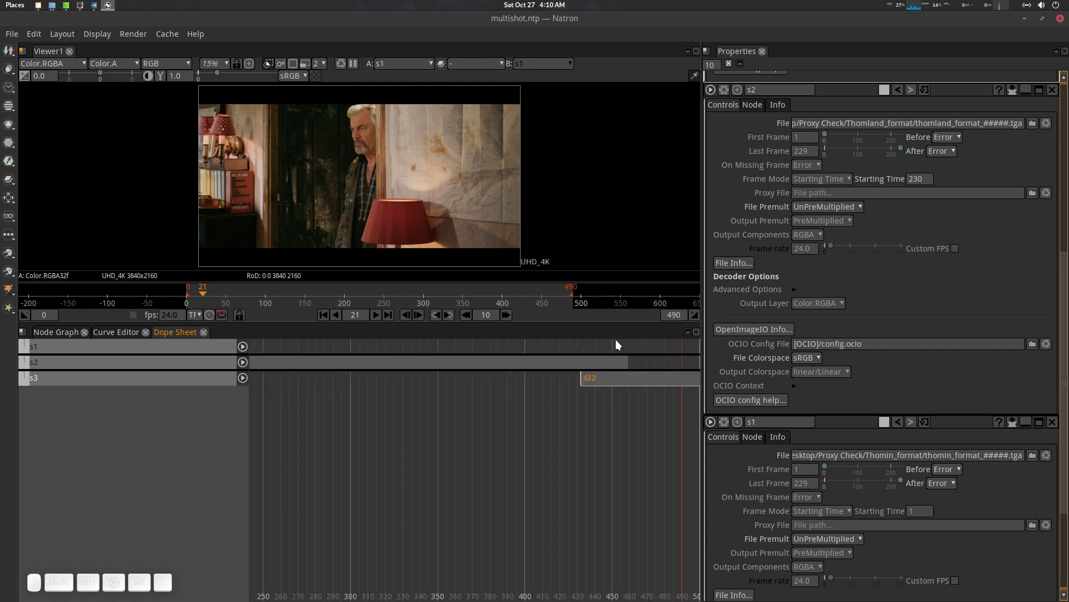
left_click(640, 333)
left_click(608, 293)
scroll("down", 3)
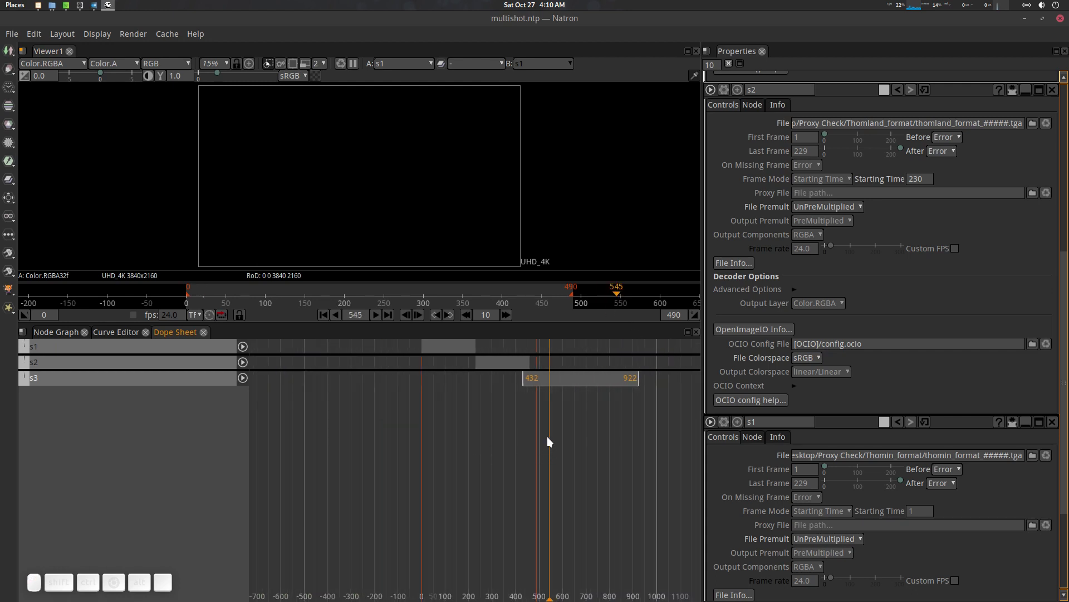
scroll("up", 3)
left_click(453, 380)
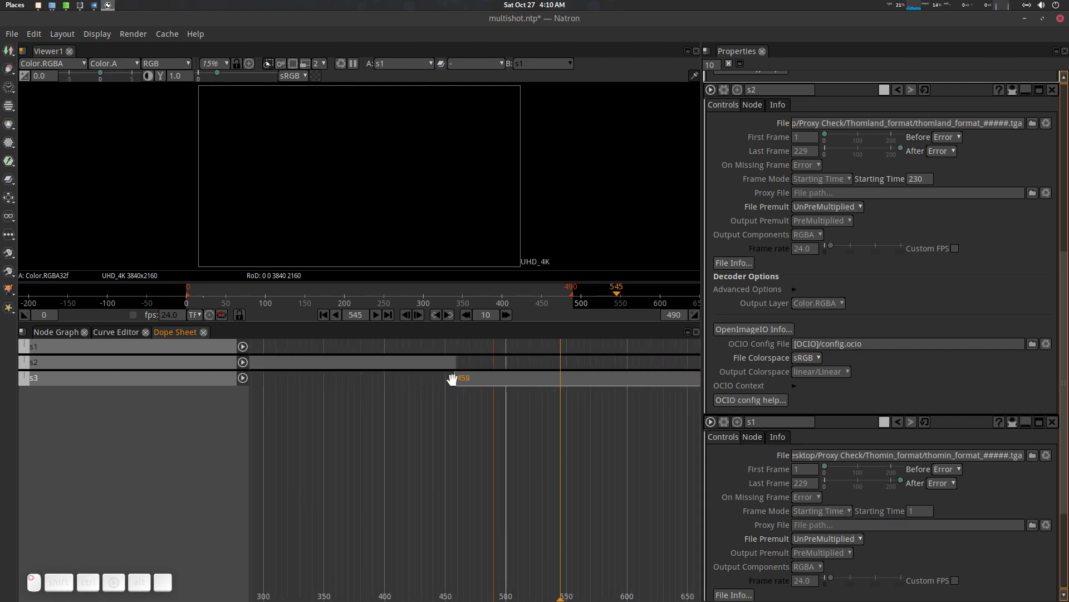
scroll("up", 3)
left_click_drag(389, 380, 388, 421)
scroll("down", 3)
left_click(376, 448)
Step: Scrub to frame 213 to preview the sequence, save, and return to the node graph
left_click_drag(535, 299, 301, 427)
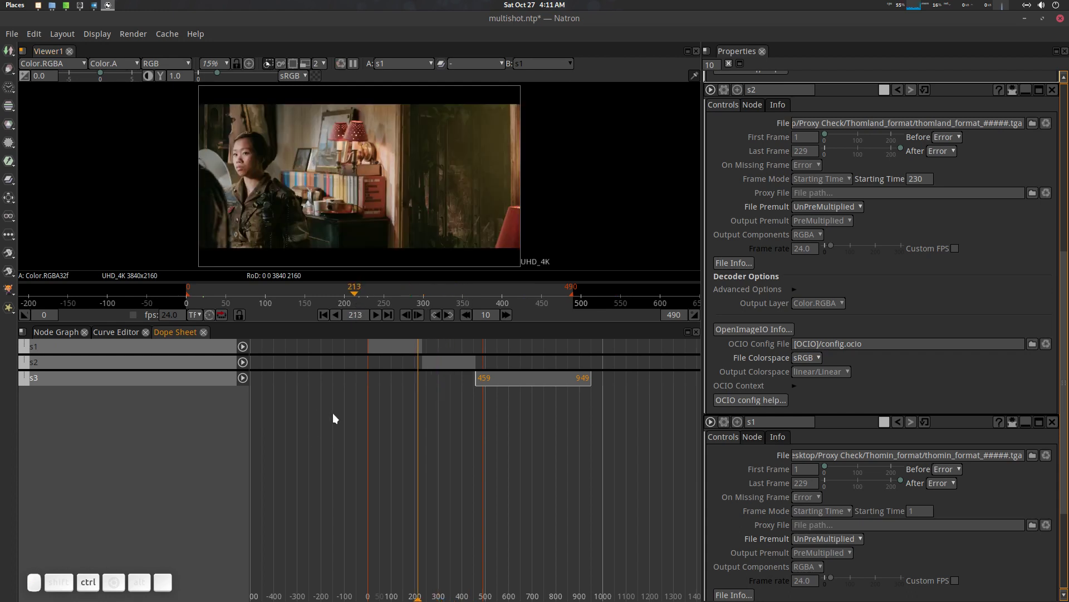
key("ctrl+s")
left_click(53, 330)
Step: Create a Merge1 node fed by s1 as its B input and place it beside s1
left_click(323, 444)
left_click(214, 388)
left_click(210, 367)
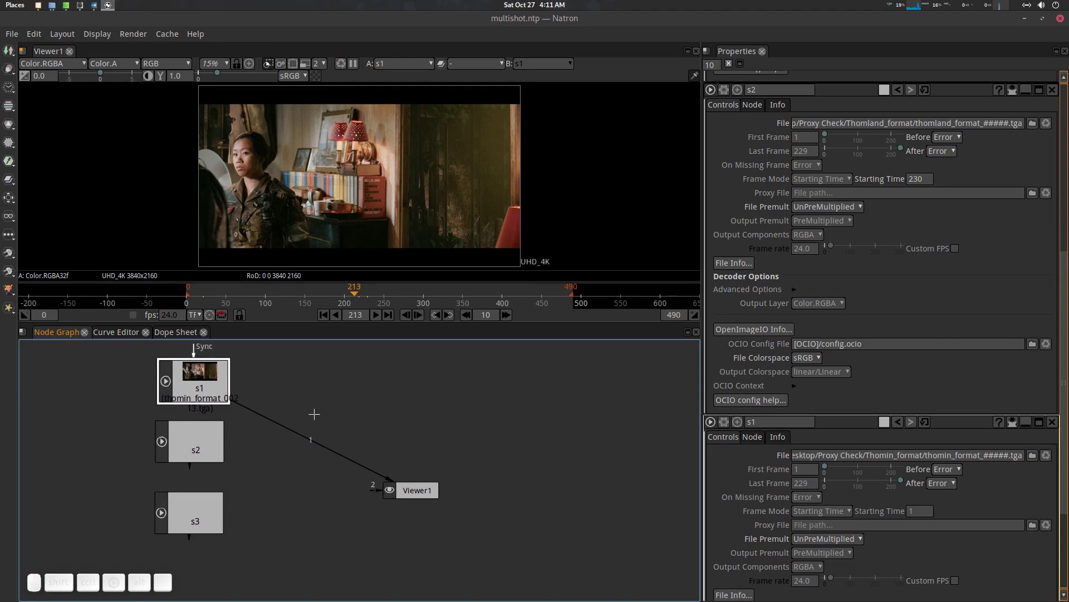
key("m")
left_click_drag(209, 430, 305, 396)
Step: Connect s2 to Merge1's A input, send Merge1 to Viewer1, and scrub past the cut into s2
left_click(292, 389)
left_click(339, 394)
left_click(353, 379)
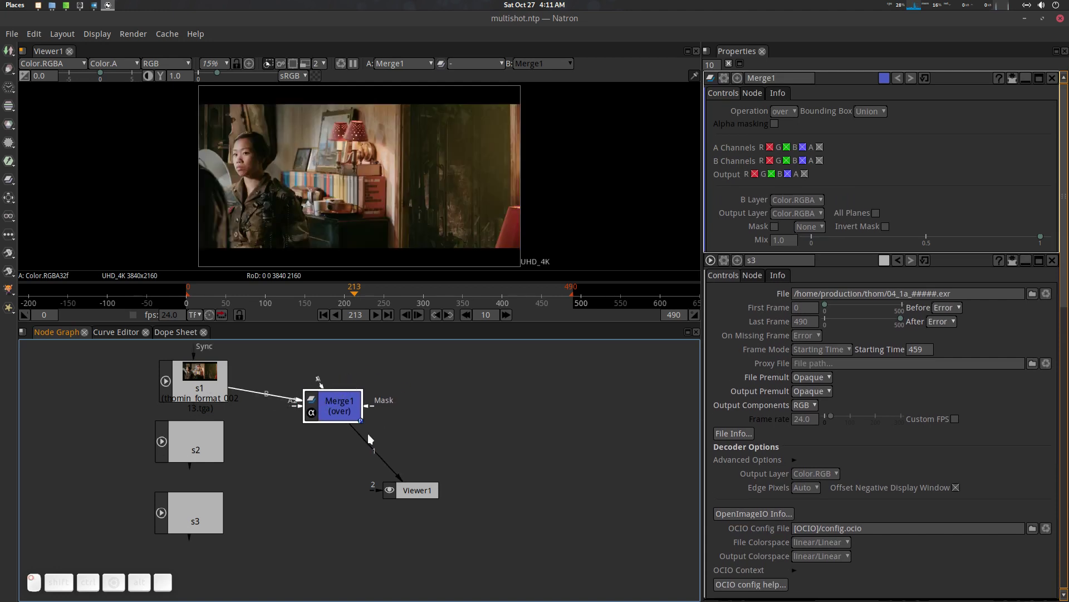
left_click(328, 402)
left_click(325, 386)
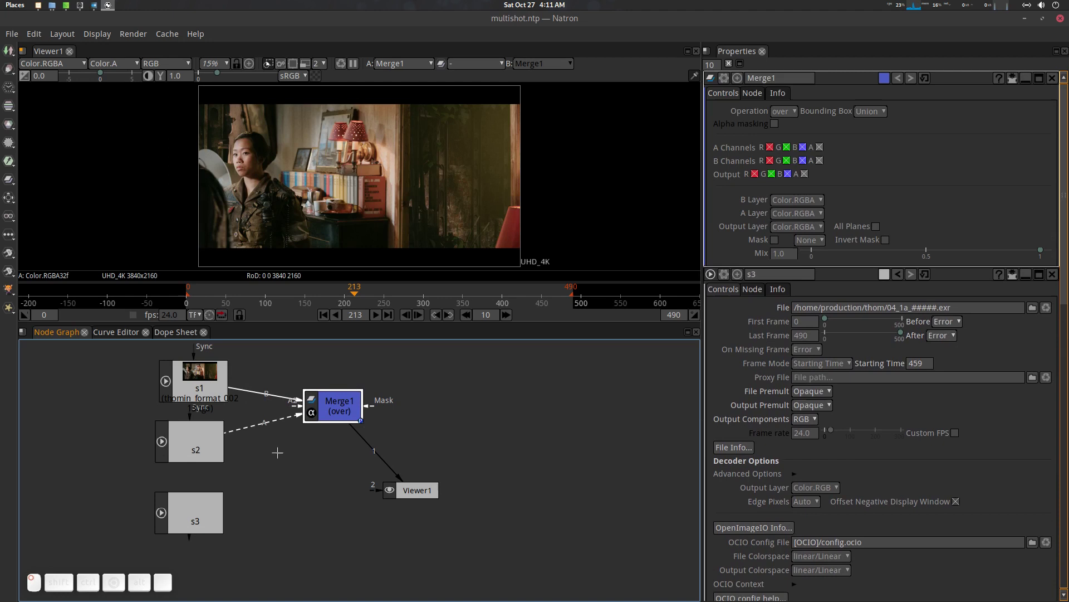
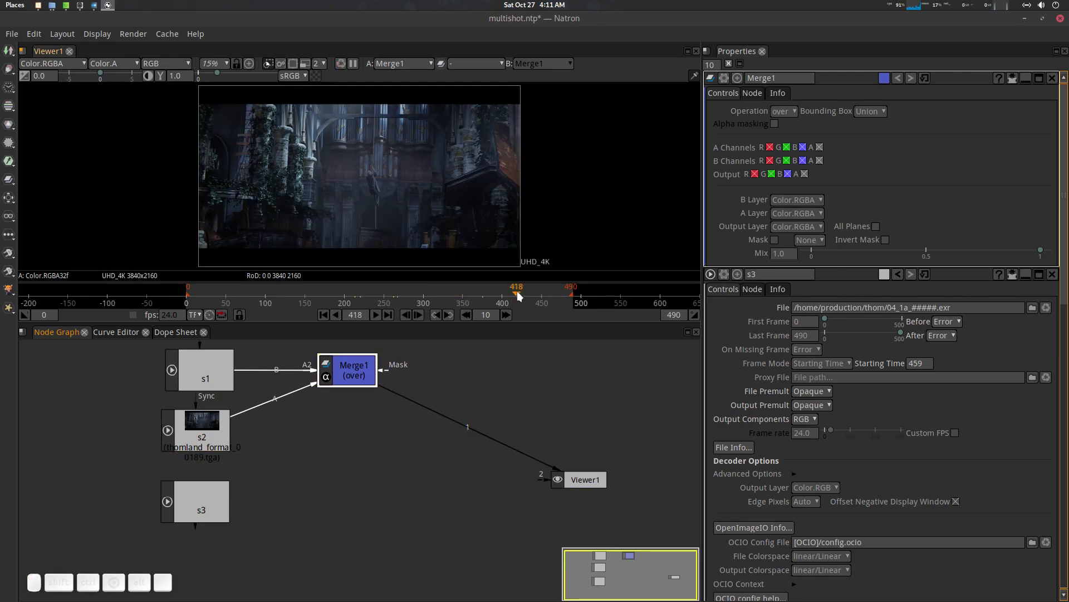
left_click_drag(522, 294, 549, 293)
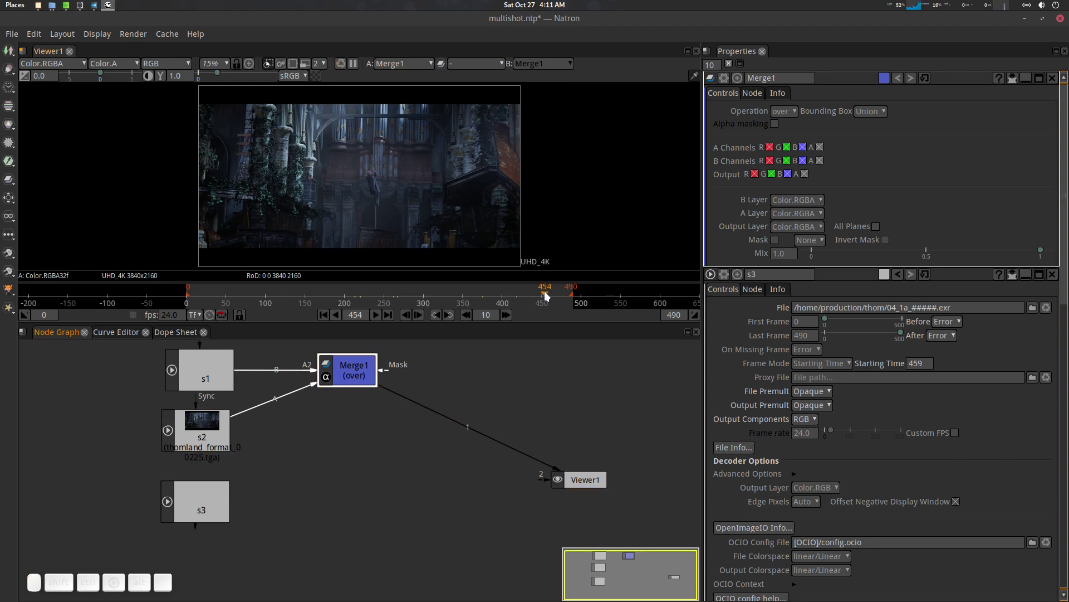
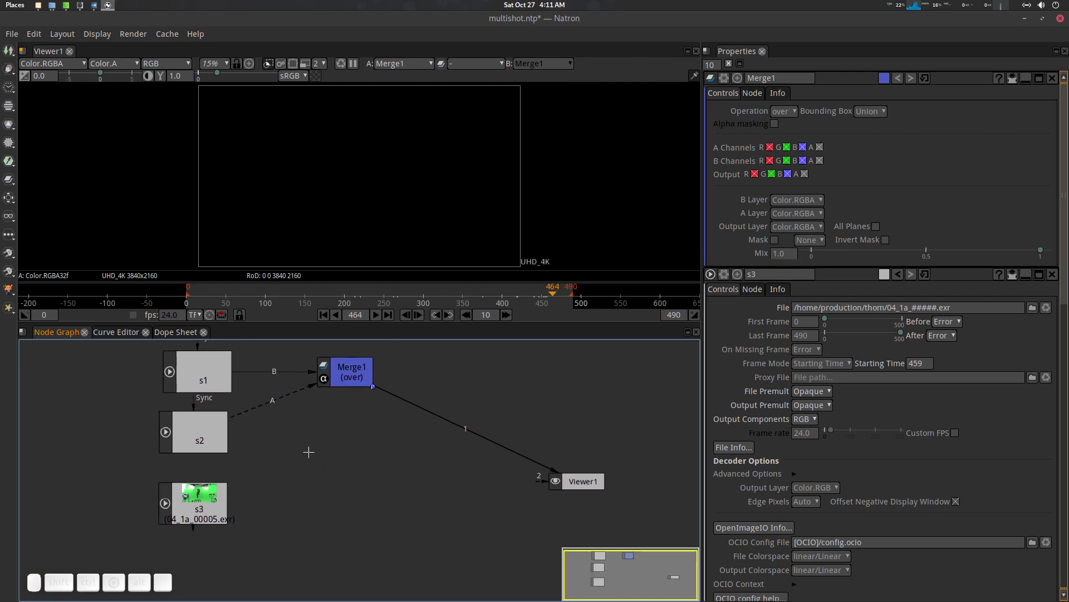
Step: Create Merge2 with Merge1 into B and s3 into A, feeding the viewer
key("m")
left_click(349, 458)
left_click(352, 437)
left_click(316, 450)
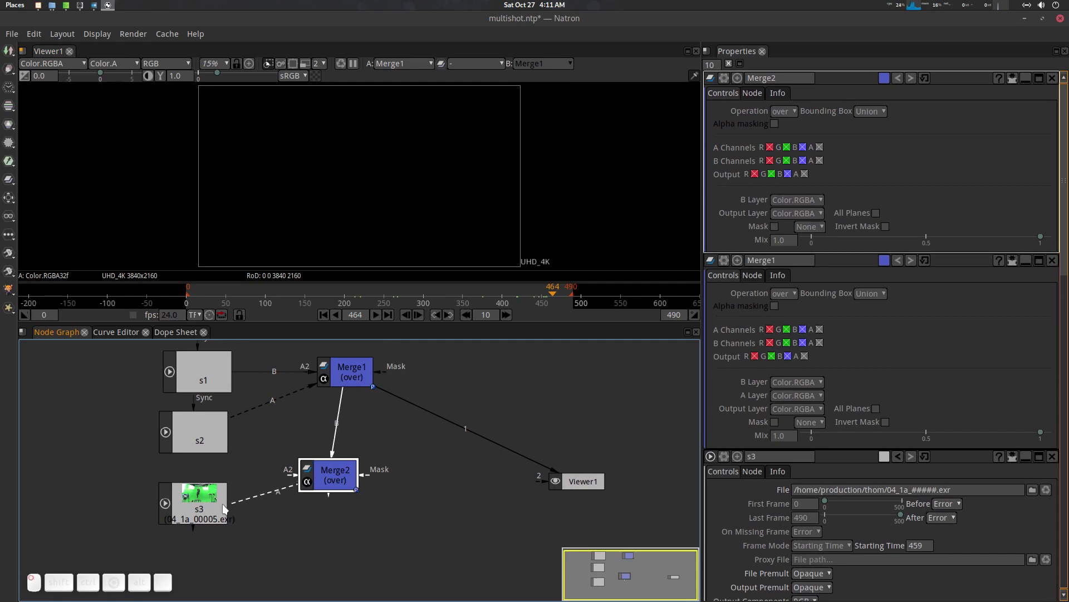
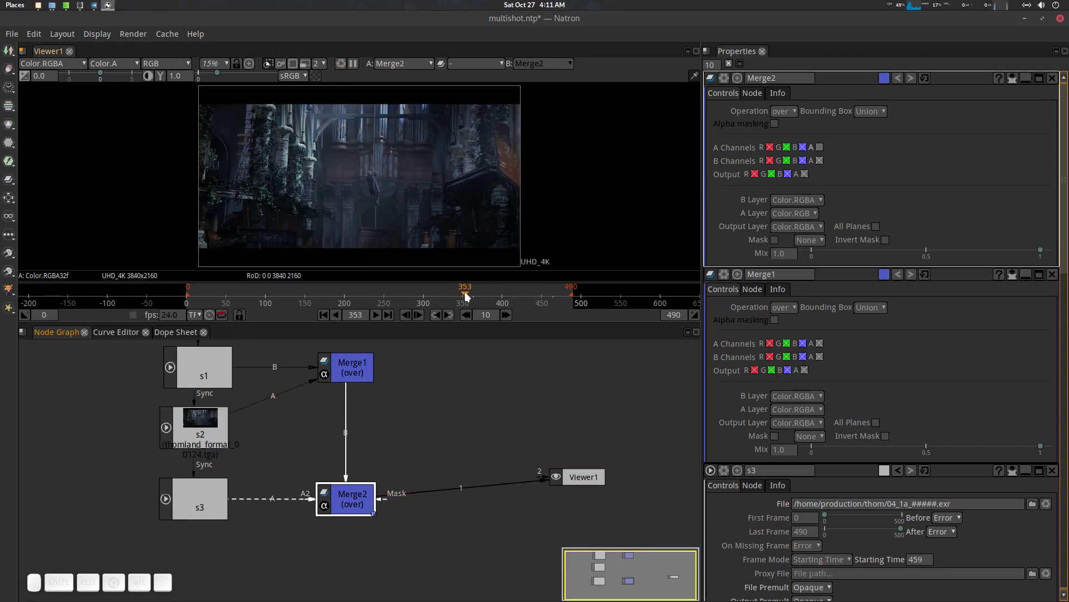
Step: Scrub forward into s3's range to see the green-screen shot at frame 524
left_click(471, 296)
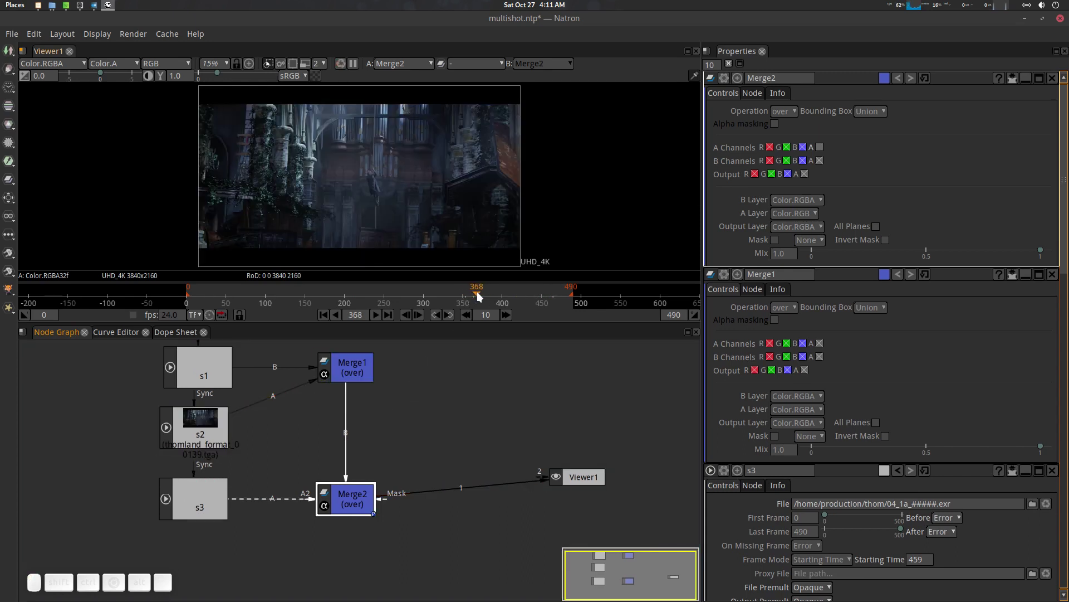
left_click(487, 296)
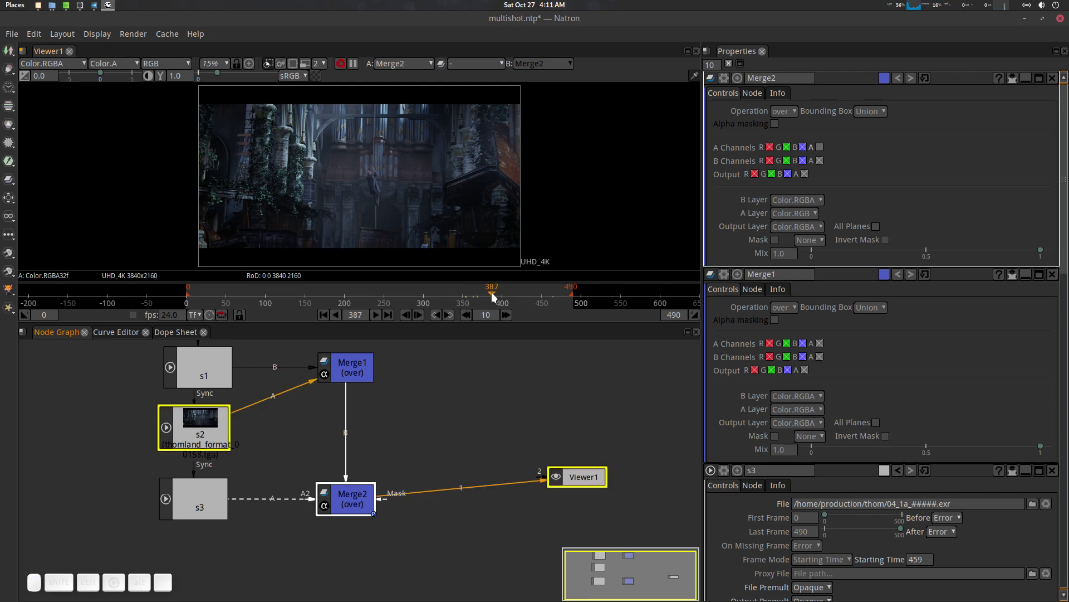
left_click(503, 296)
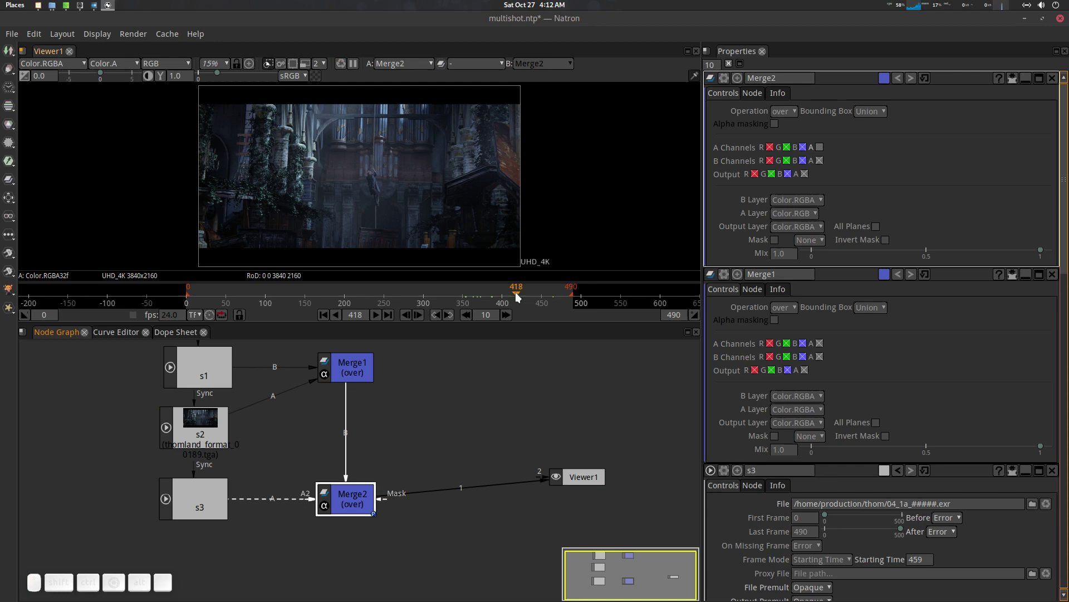
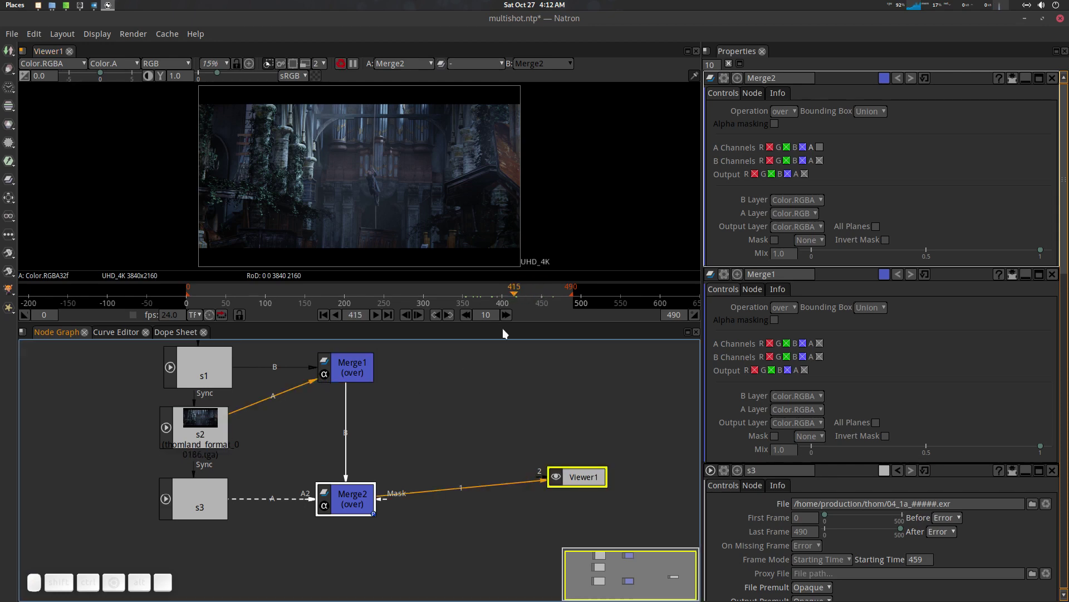
left_click_drag(529, 291, 586, 297)
left_click(577, 295)
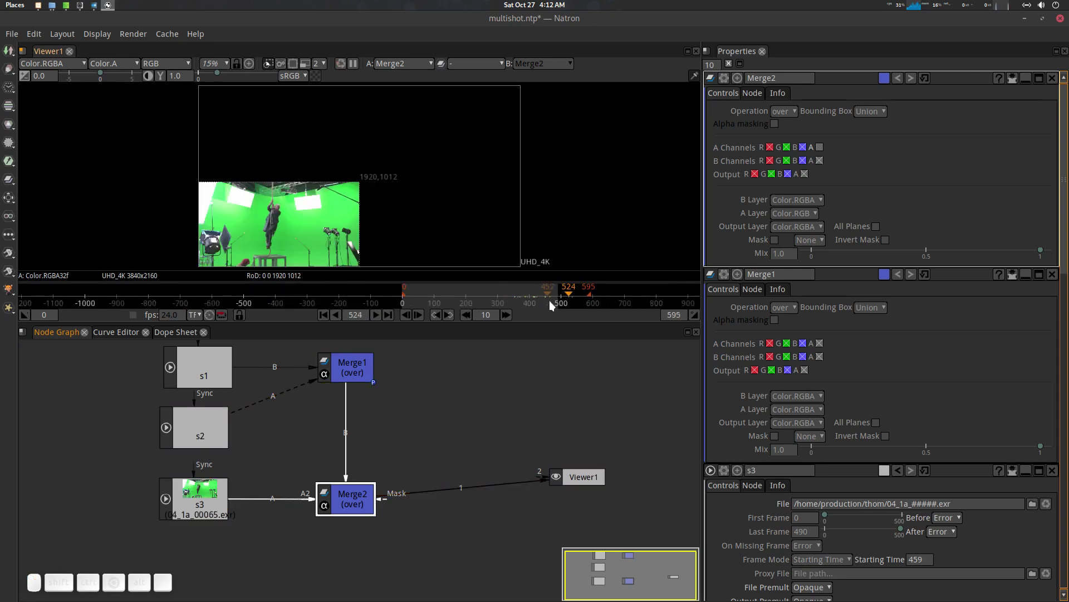
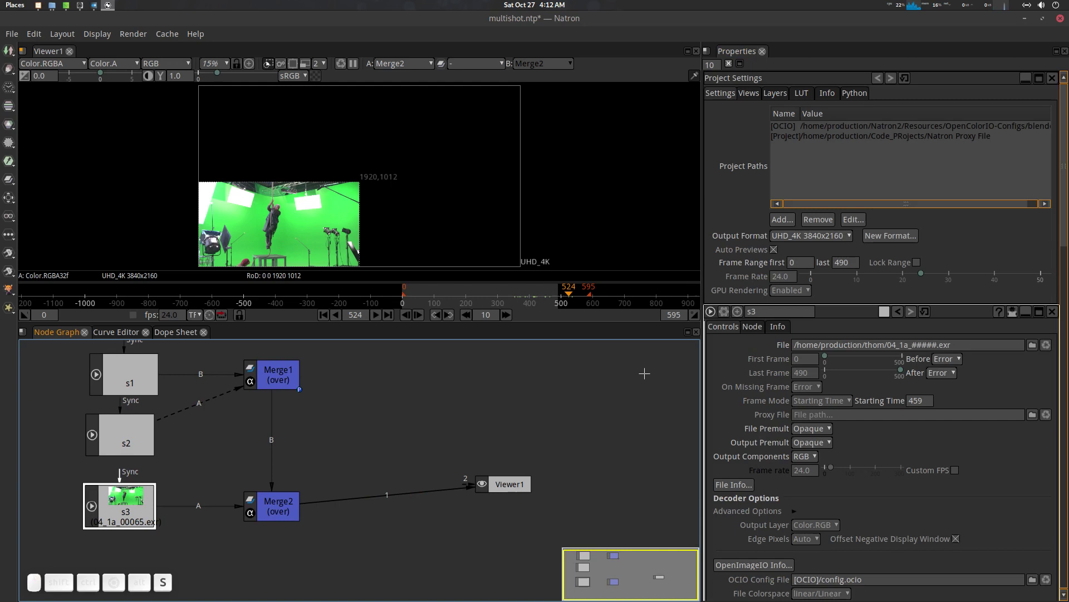
Step: Check s3's Starting Time with Project Settings open, then show the three clips in the Dope Sheet
left_click(124, 508)
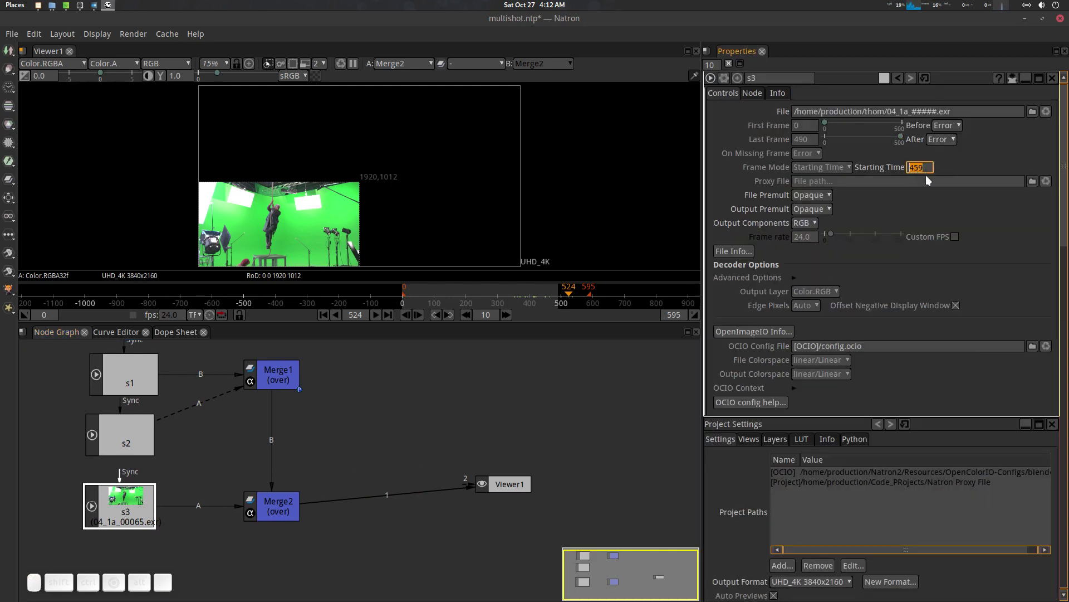
left_click(183, 333)
left_click(564, 415)
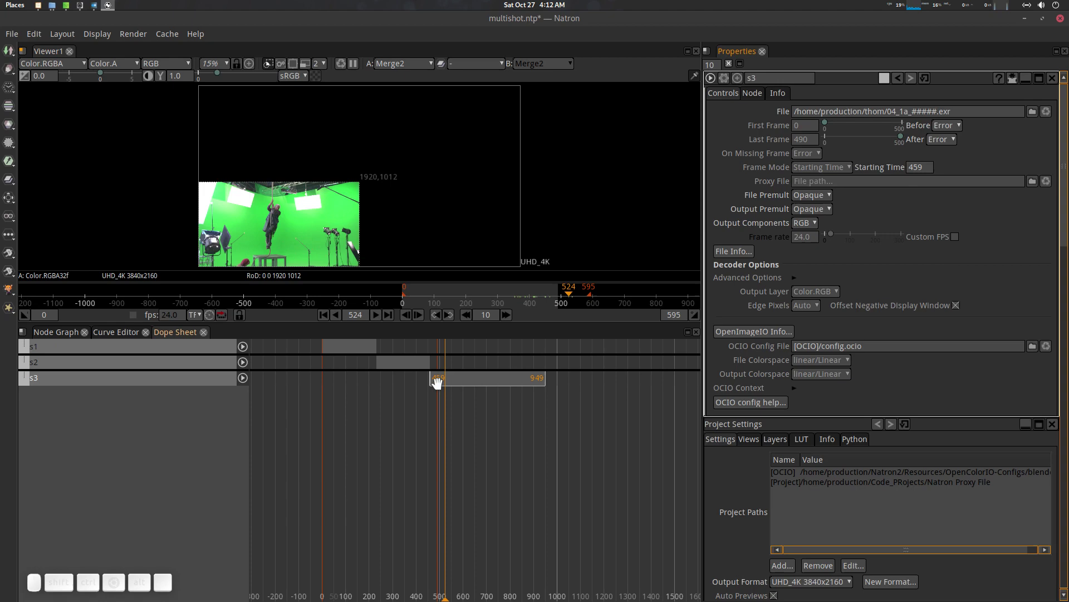
Step: Set s2's Starting Time to frame 230 with the project range running 0 to 949
scroll("down", 3)
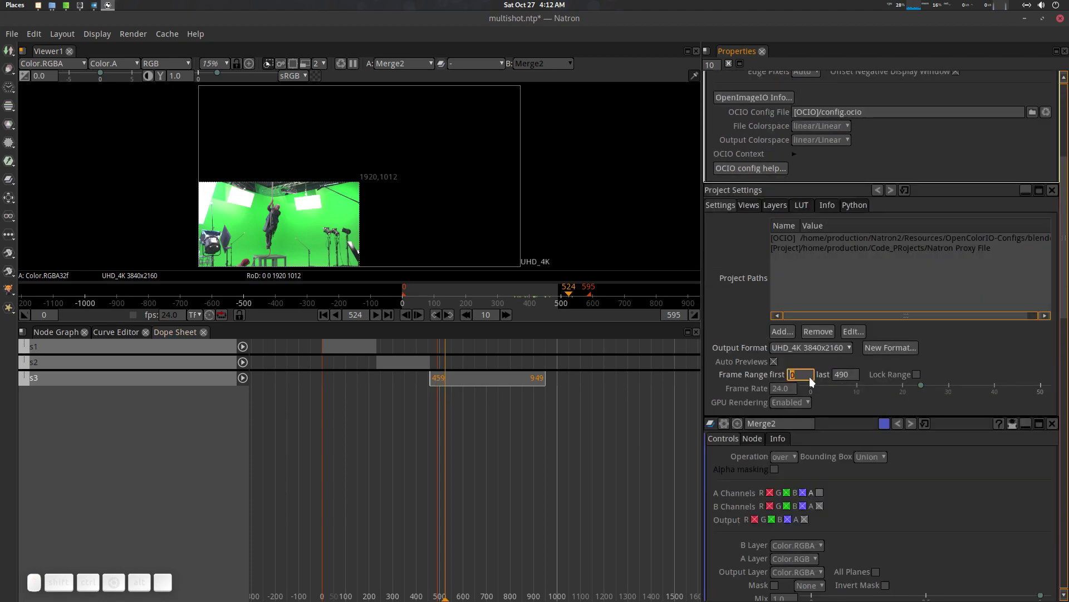
left_click(55, 348)
left_click(58, 336)
left_click(131, 383)
scroll("up", 3)
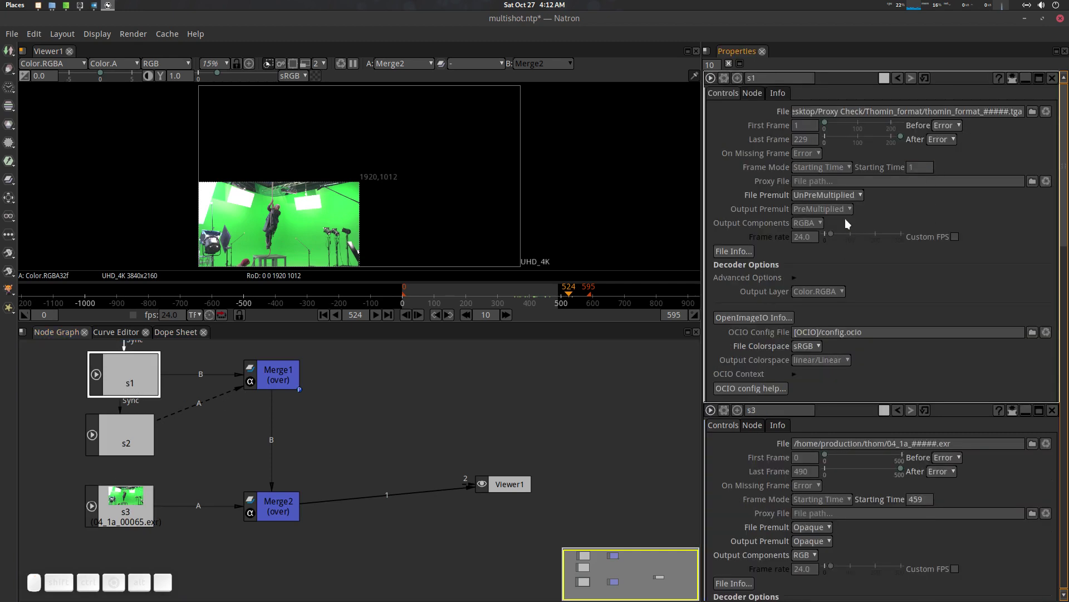
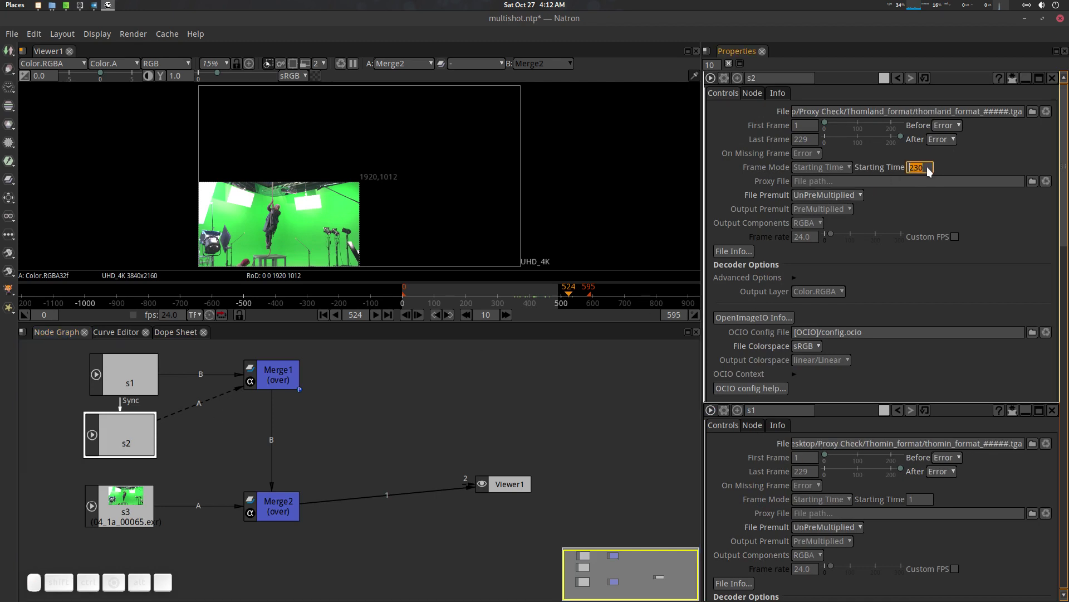
left_click(177, 337)
Step: In the Dope Sheet, slide the s3 clip to begin at frame 459 directly after s2
left_click(408, 367)
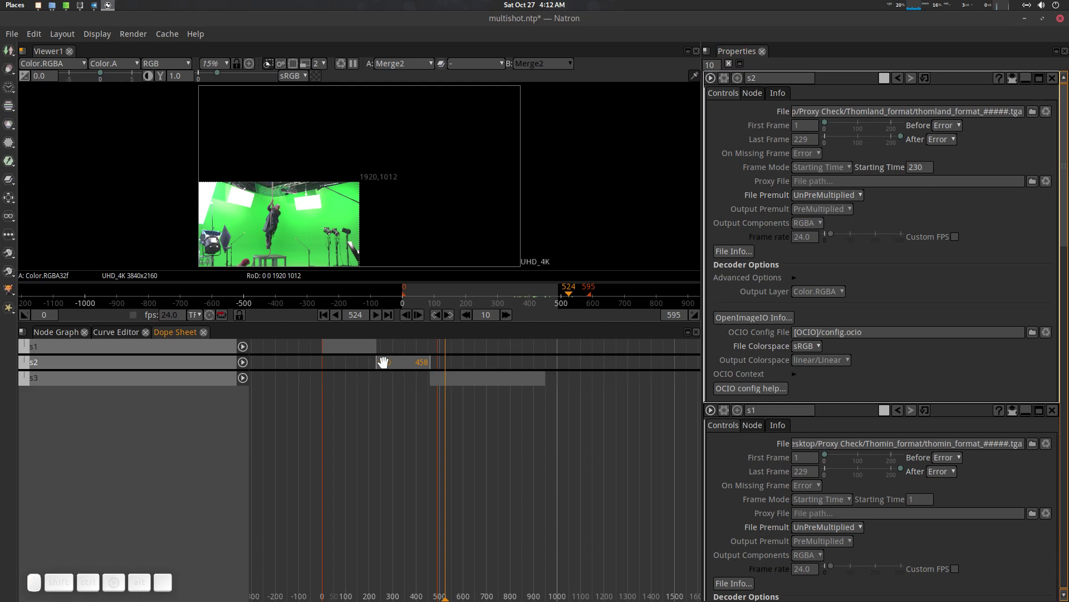
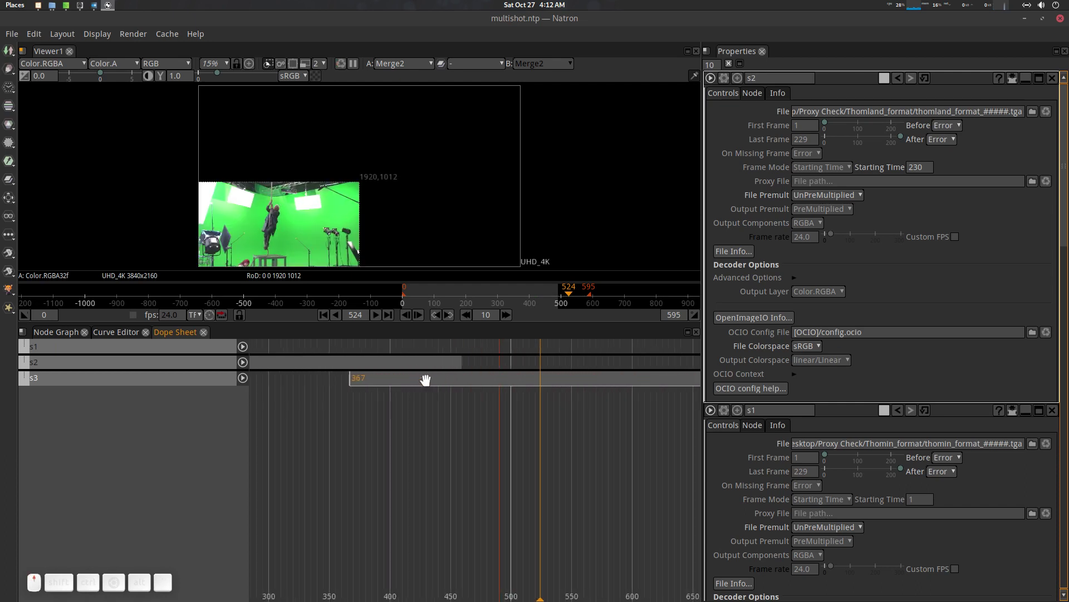
left_click_drag(420, 386, 494, 414)
scroll("down", 3)
left_click(526, 413)
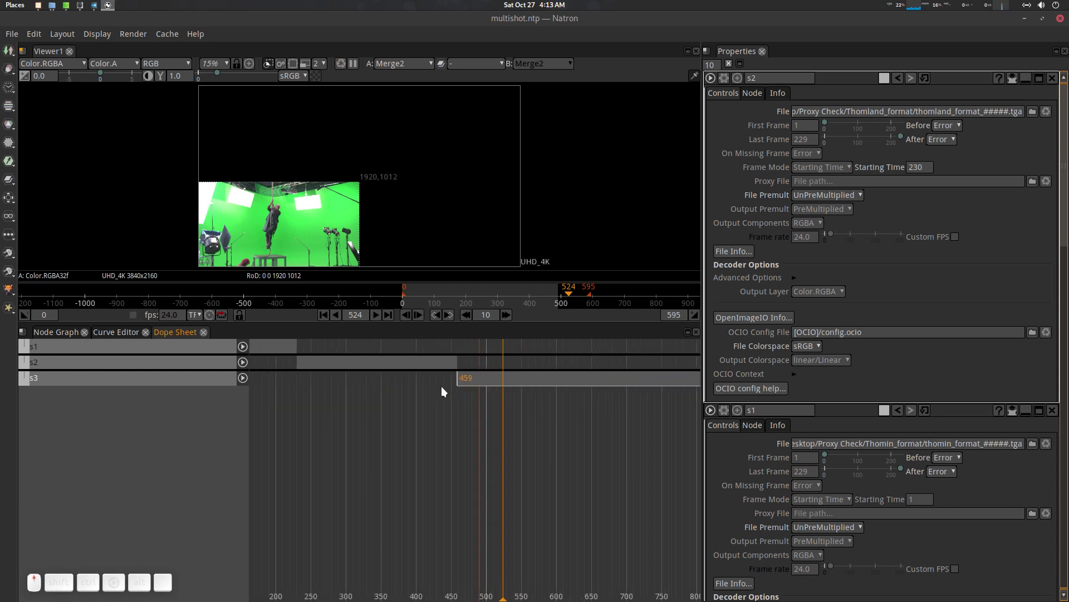
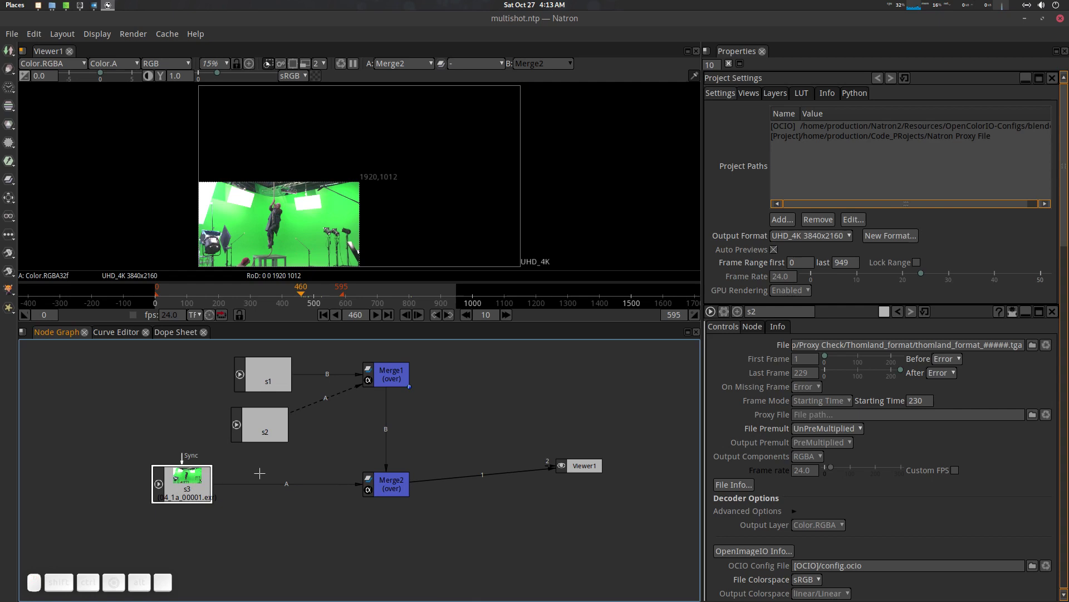
Step: Add a ColorCorrect1 node after s1 via the node search
key("Tab")
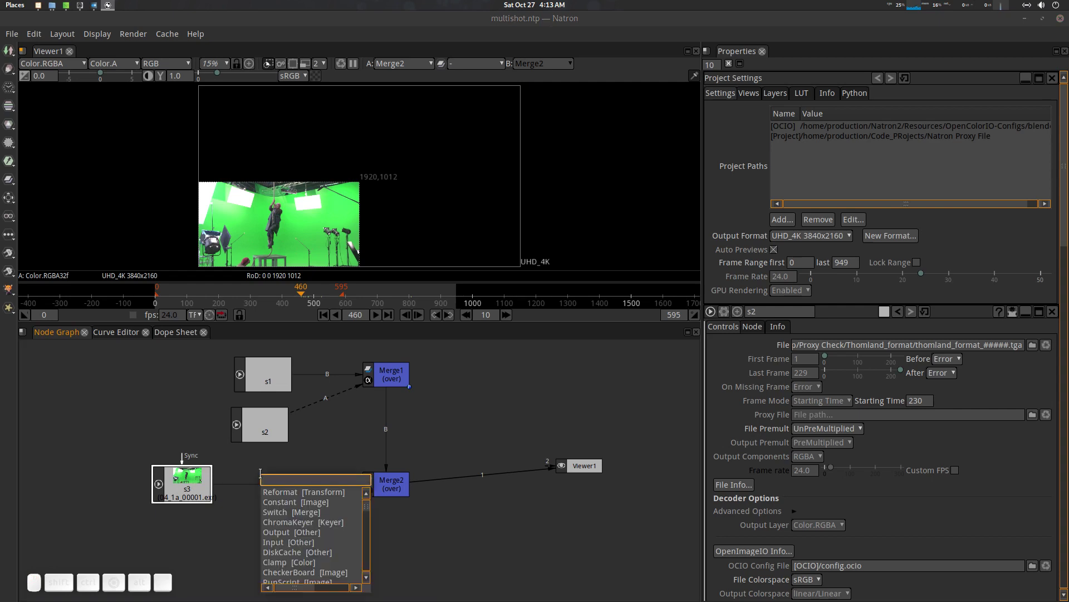
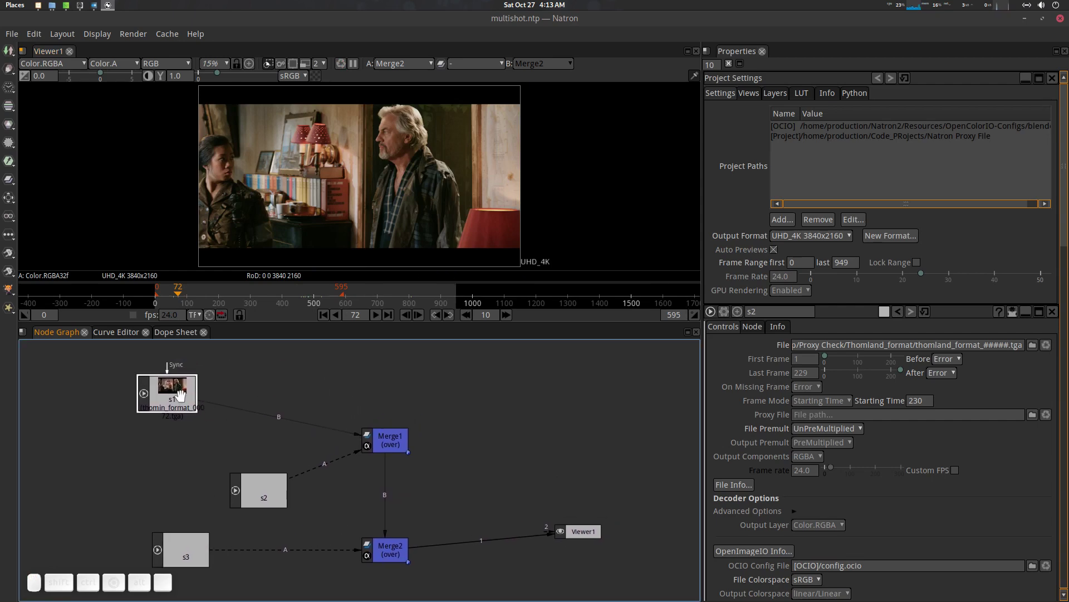
key("c")
middle_click(170, 432)
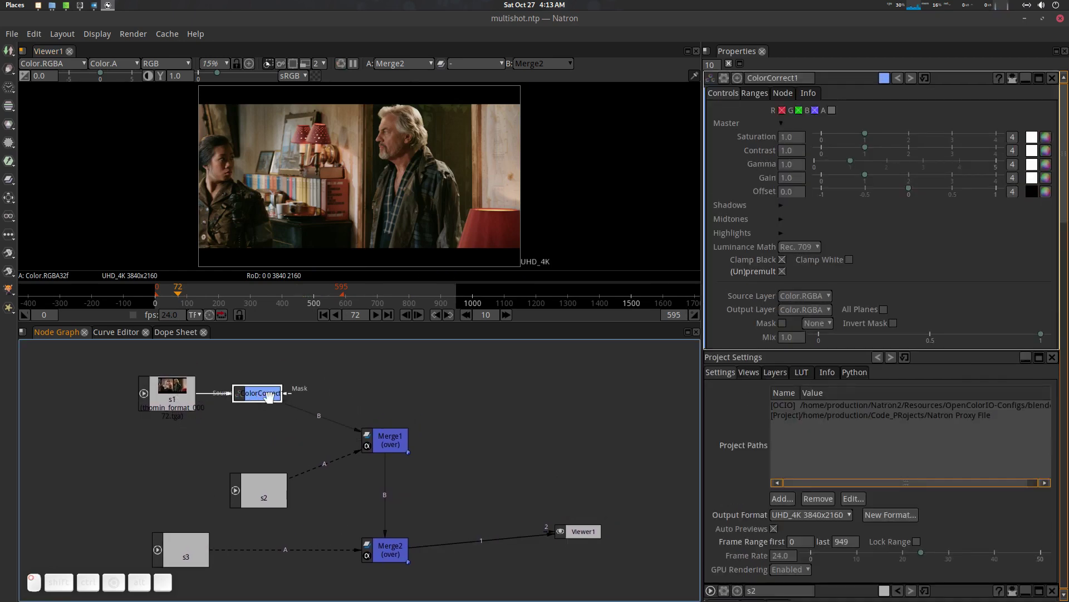
Step: Set ColorCorrect1 saturation 0.210, contrast 1.460, gamma 1.550, and scrub to frame 294
left_click(882, 175)
left_click(861, 139)
left_click(869, 151)
left_click(861, 164)
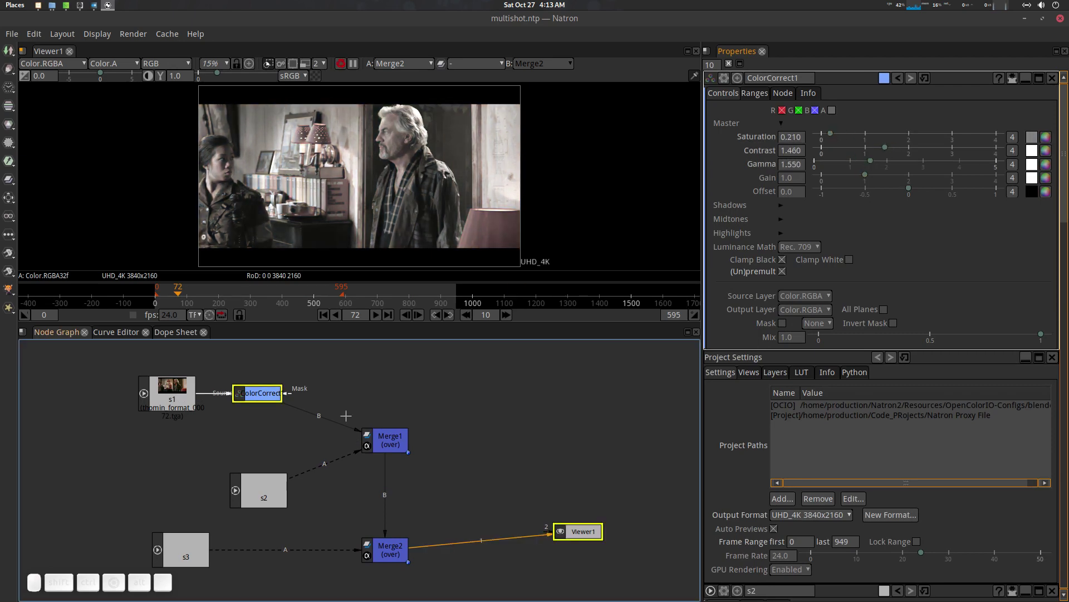
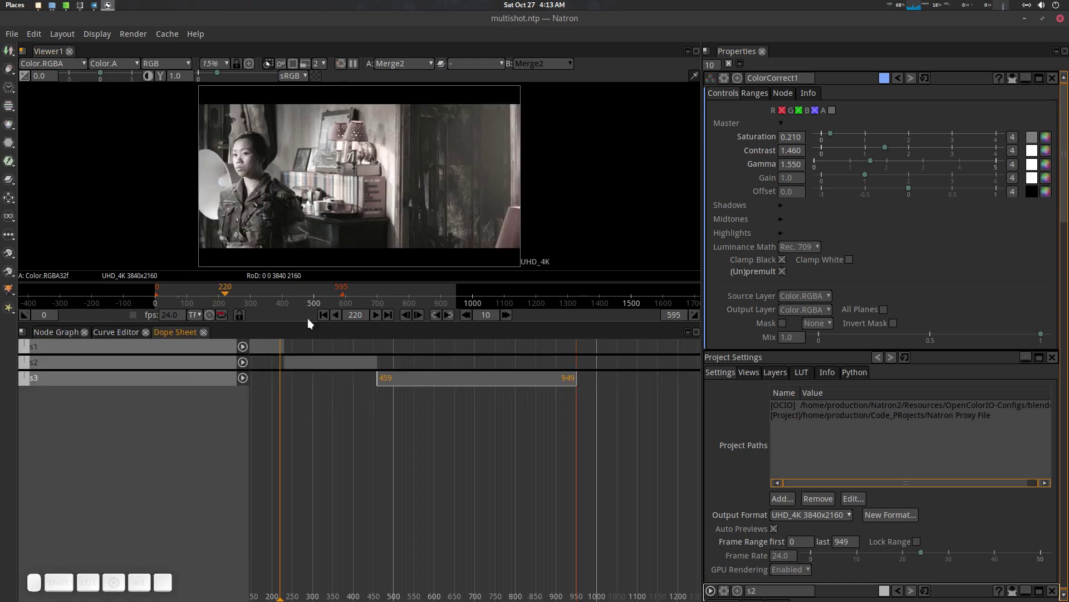
left_click_drag(240, 293, 311, 357)
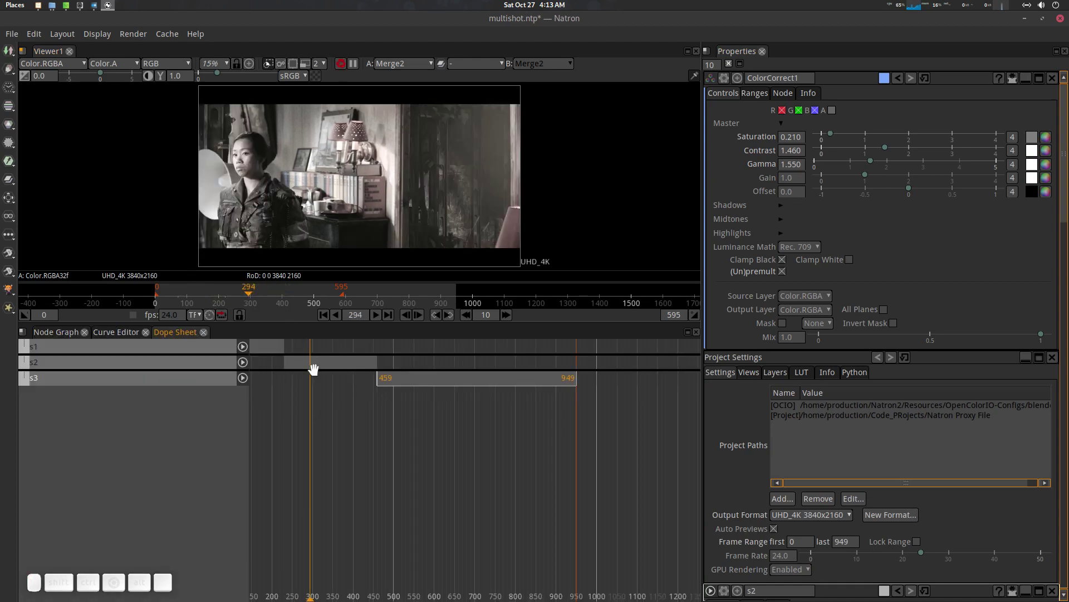
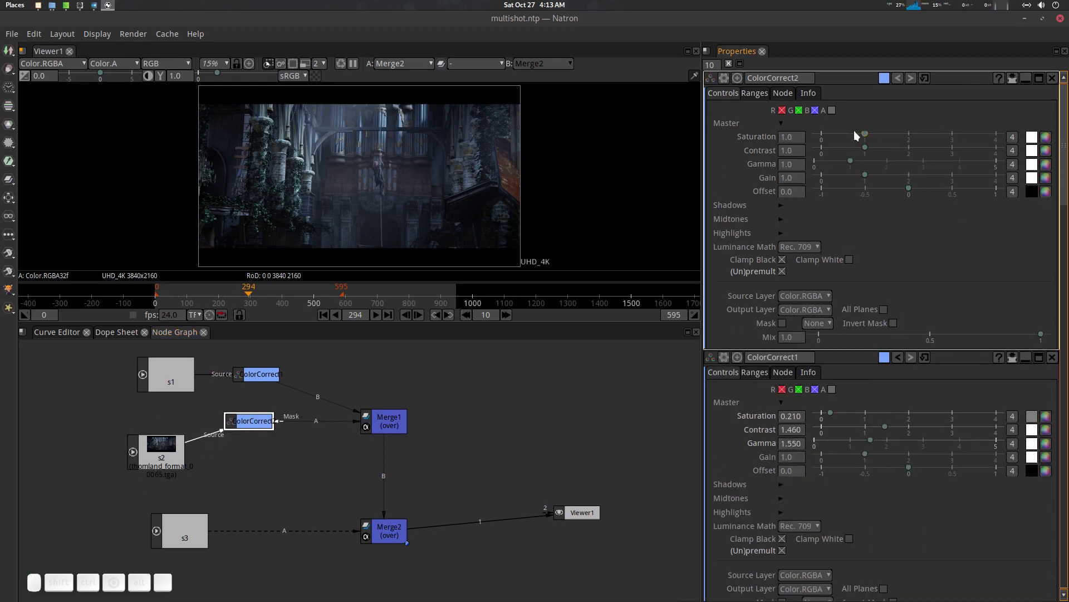
Step: Lower ColorCorrect2's saturation to 0.12, scrub to frame 616 in s3 and save the project
left_click_drag(859, 133, 883, 162)
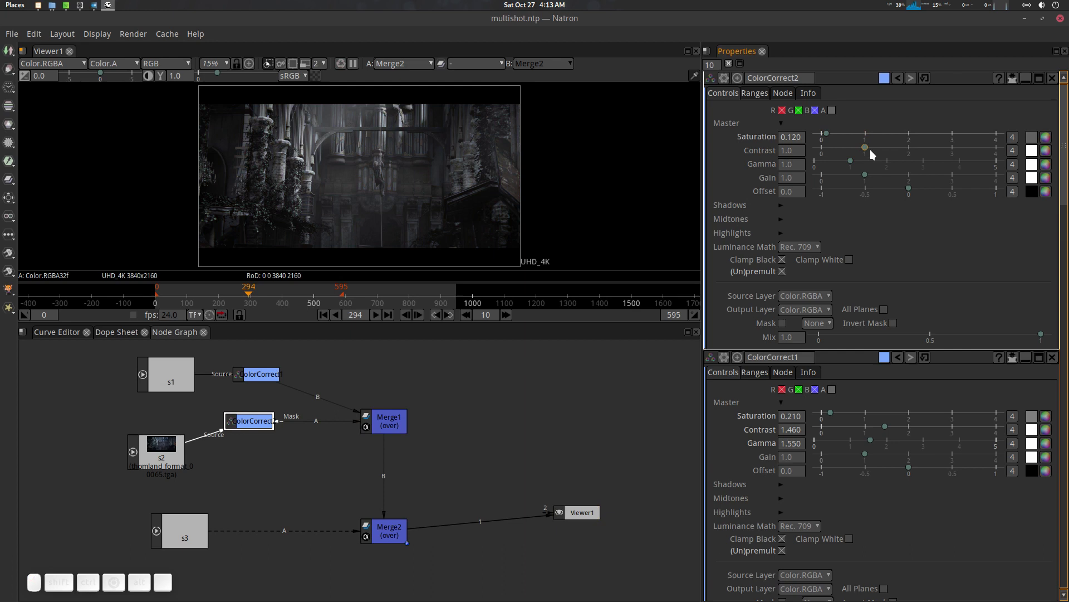
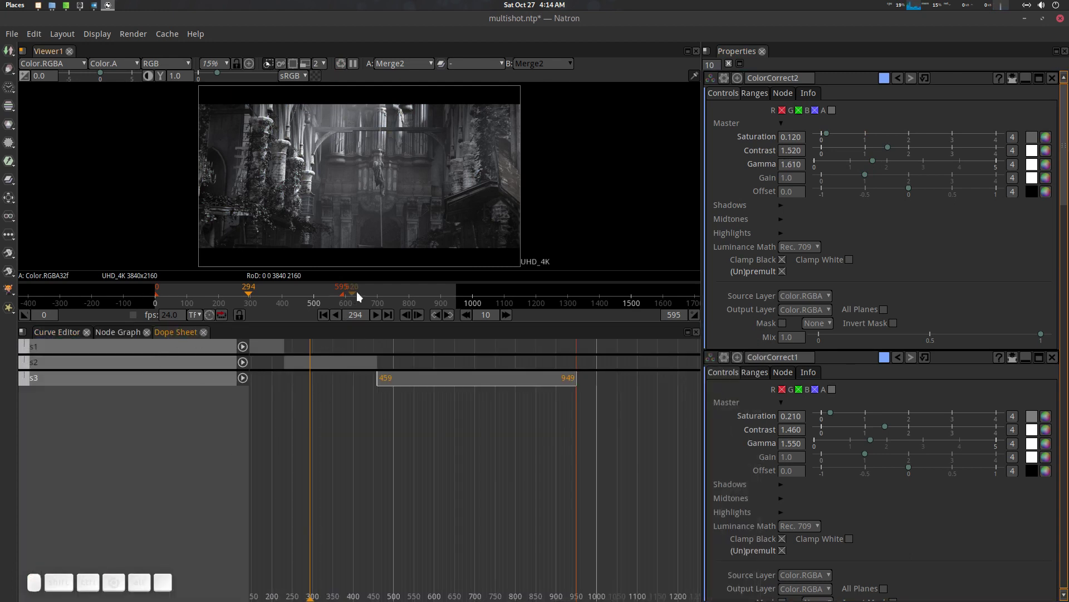
left_click_drag(288, 293, 426, 402)
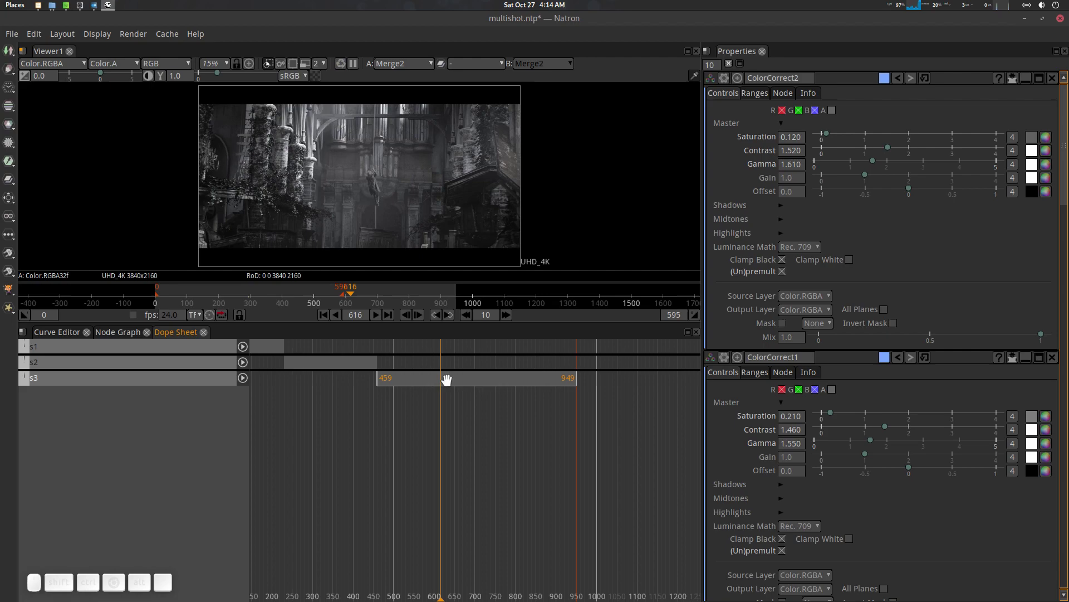
key("ctrl+s")
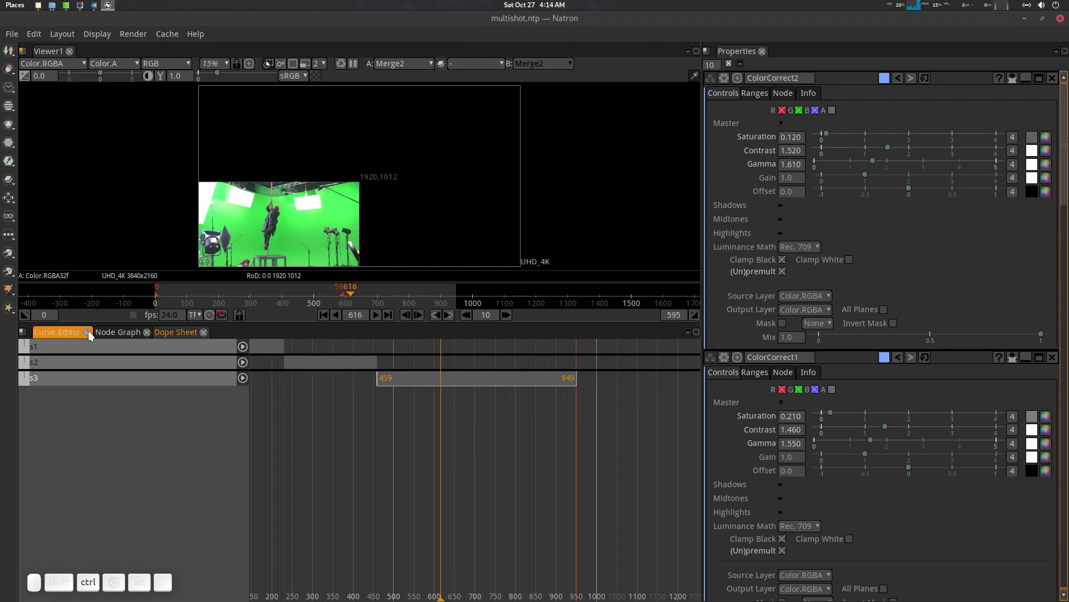
Step: Quit Natron and reopen multishot.ntp from the recent projects
left_click(68, 334)
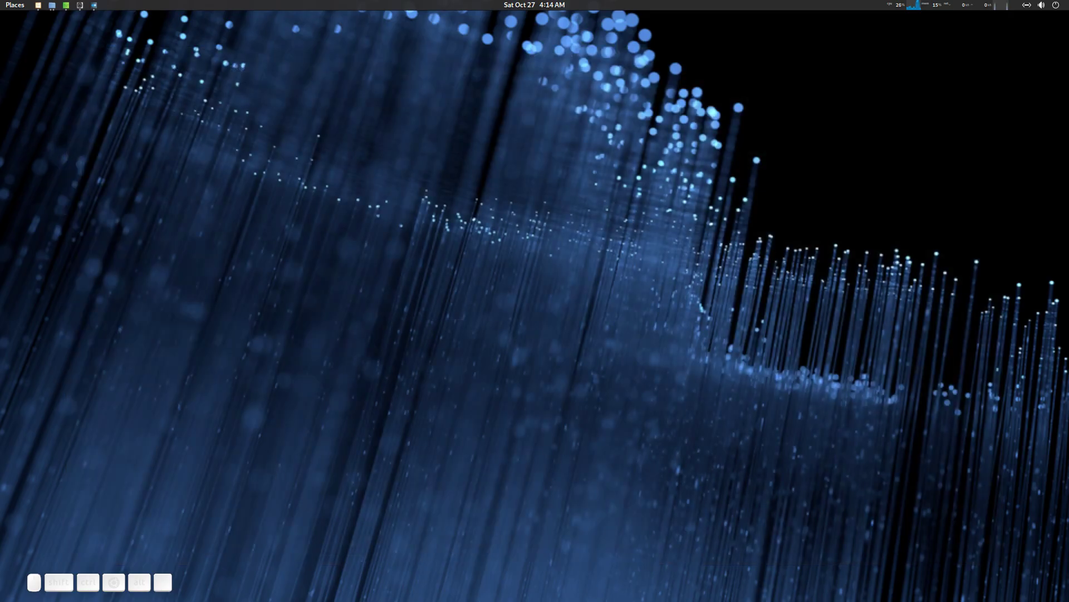
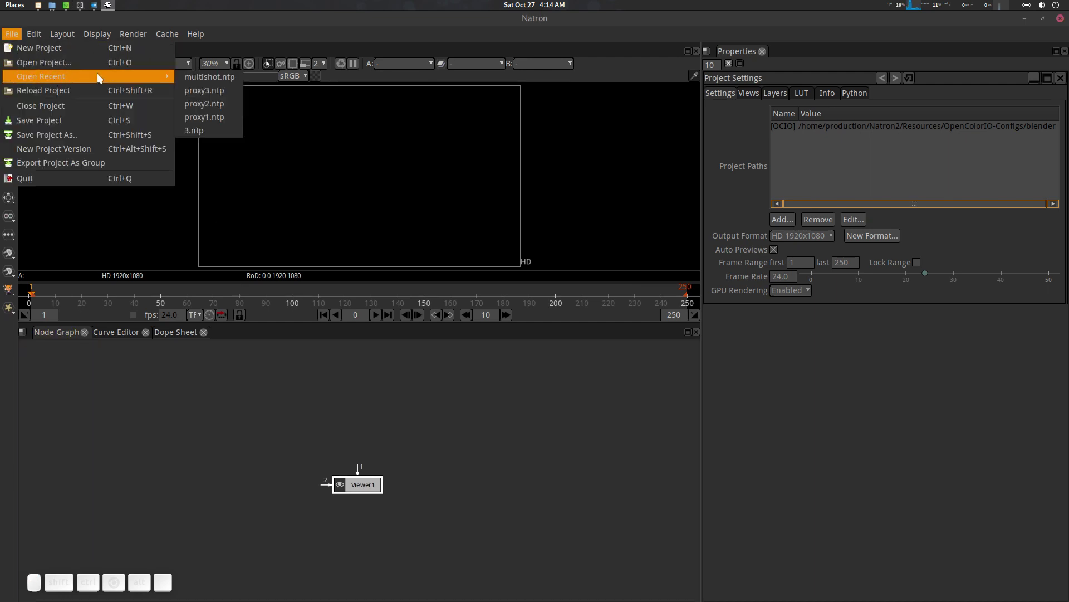
left_click(231, 78)
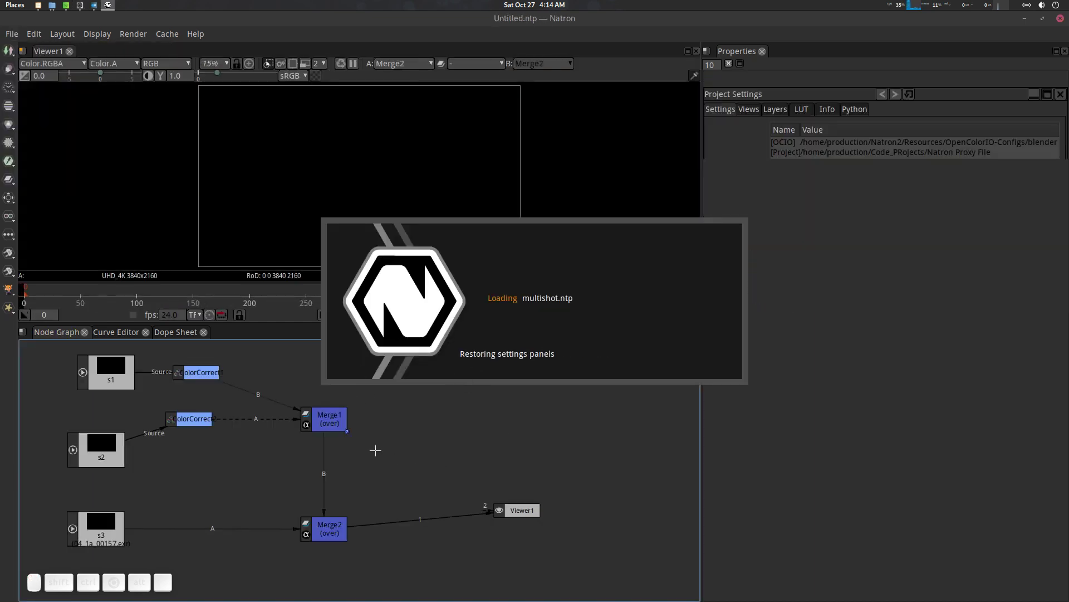
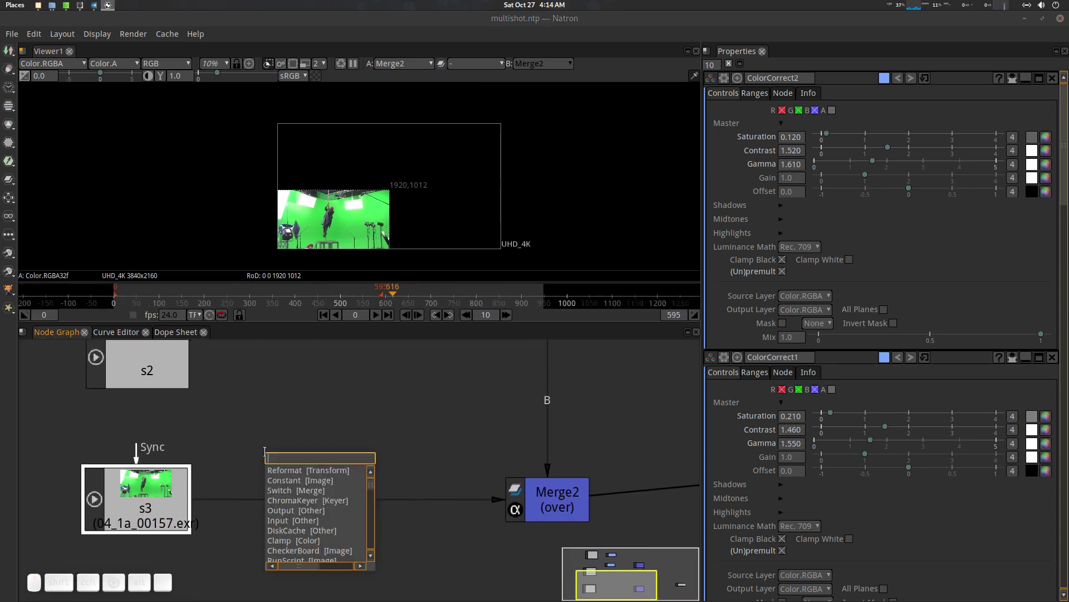
Step: Insert a Reformat node after s3 set to UHD_4K 3840x2160
key("Down")
key("Return")
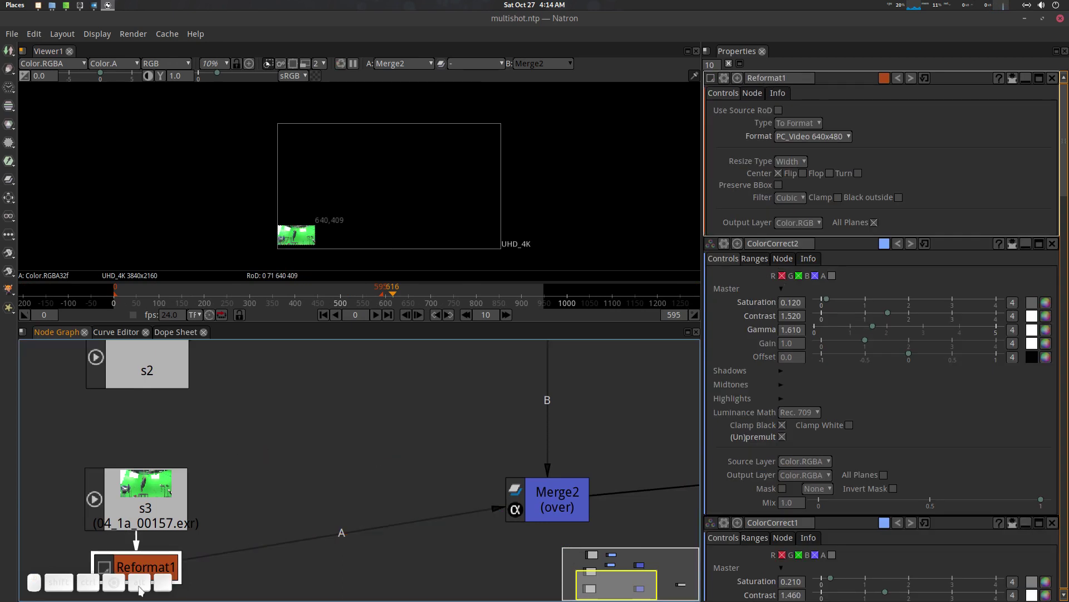
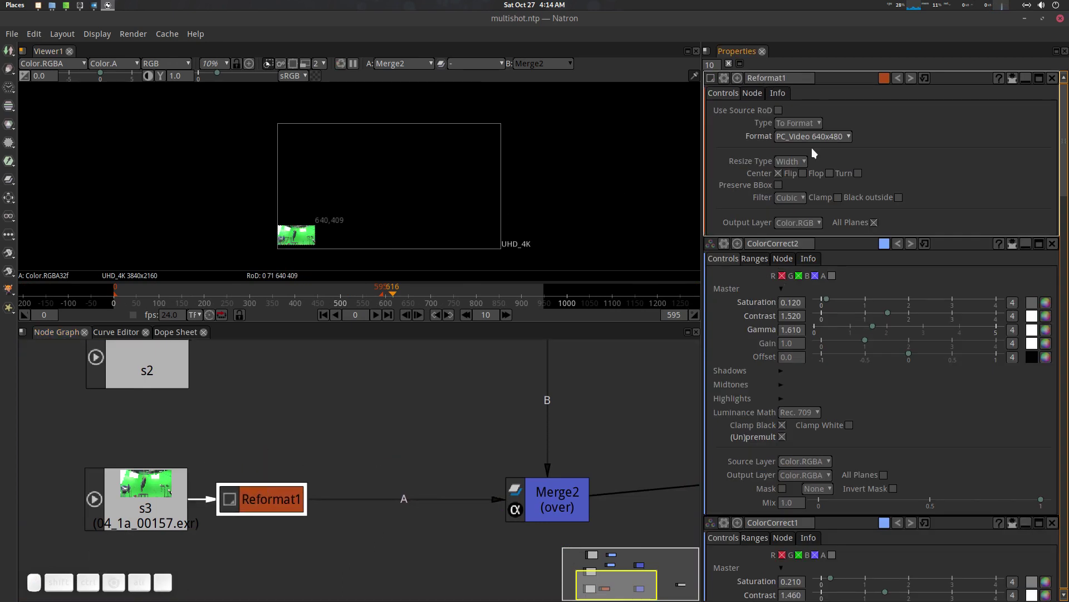
left_click(829, 135)
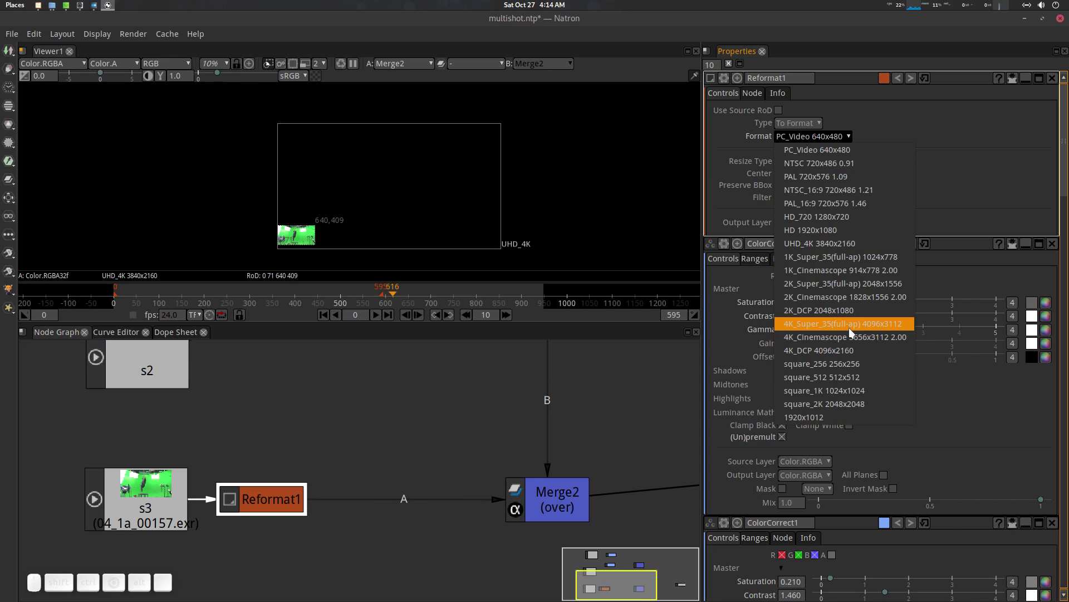
left_click(847, 250)
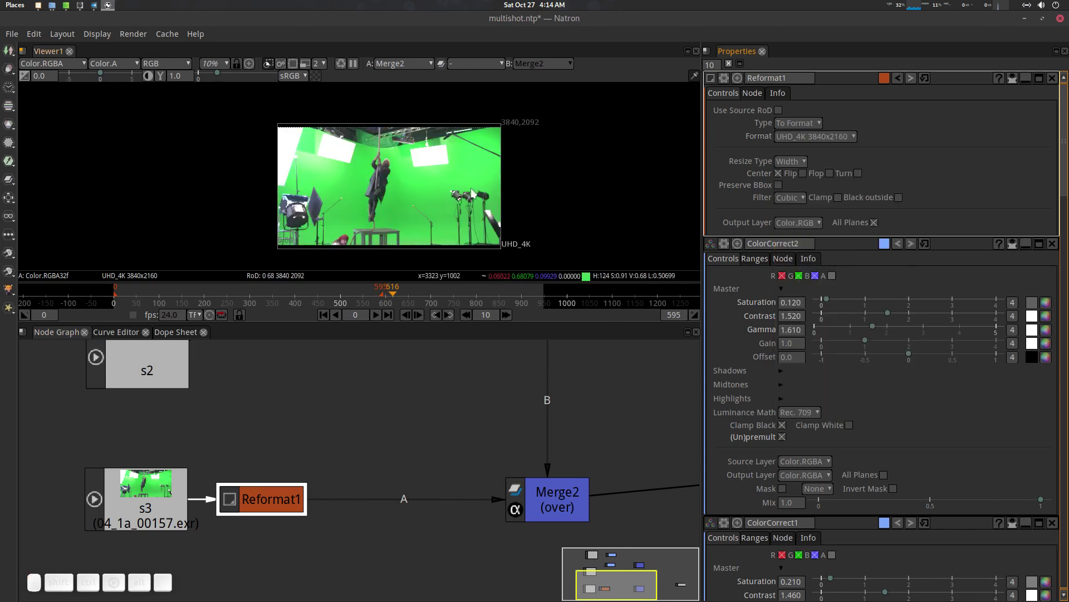
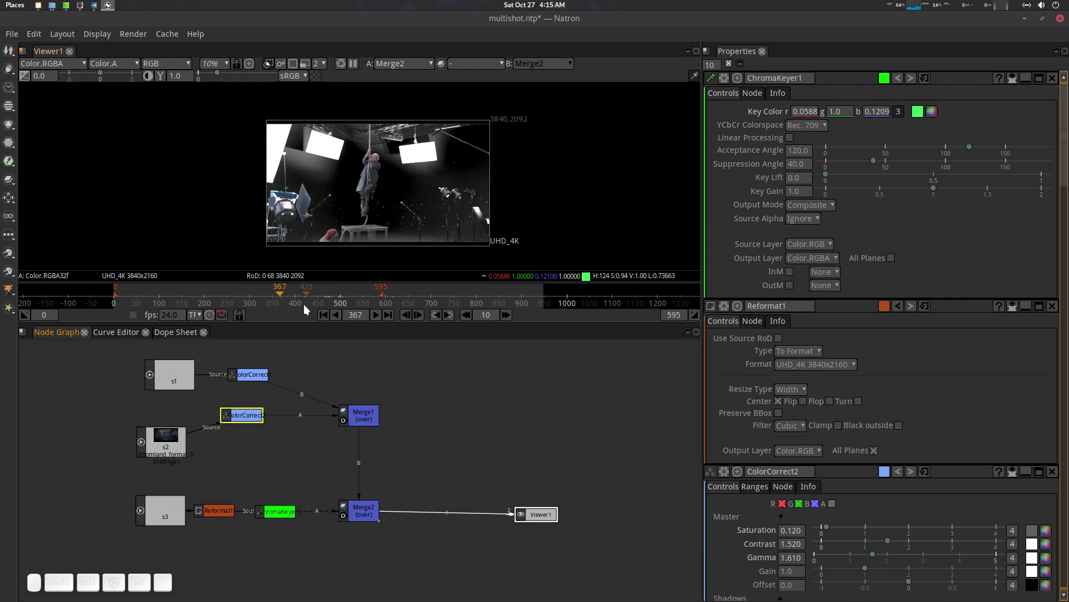
Step: Frame the whole node tree with ChromaKeyer1 keying s3's green screen, and save the project
scroll("up", 3)
scroll("down", 3)
left_click(444, 197)
scroll("up", 3)
key("ctrl+s")
scroll("down", 3)
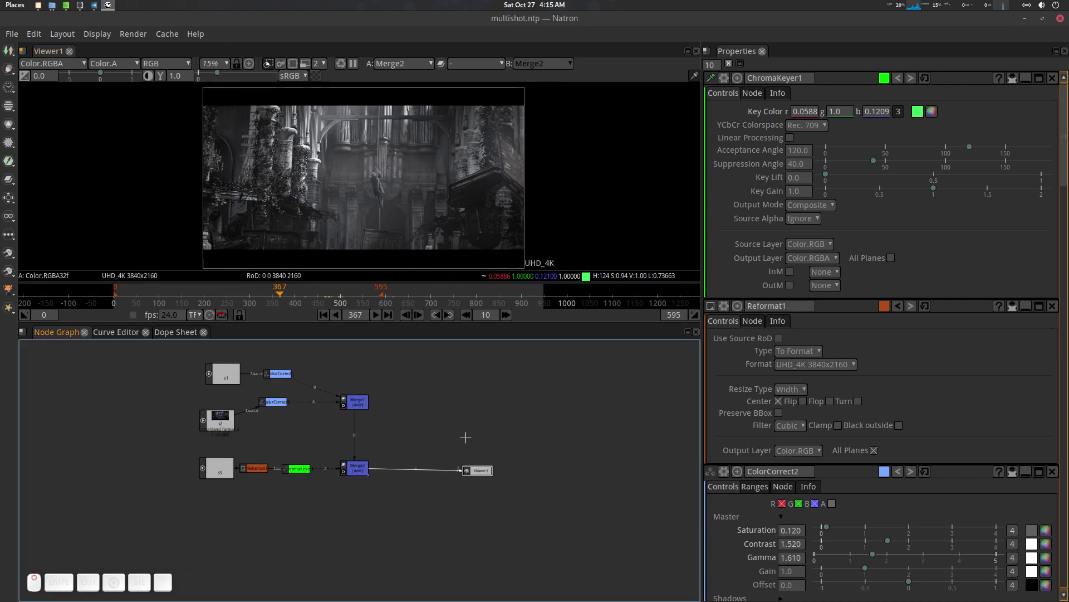